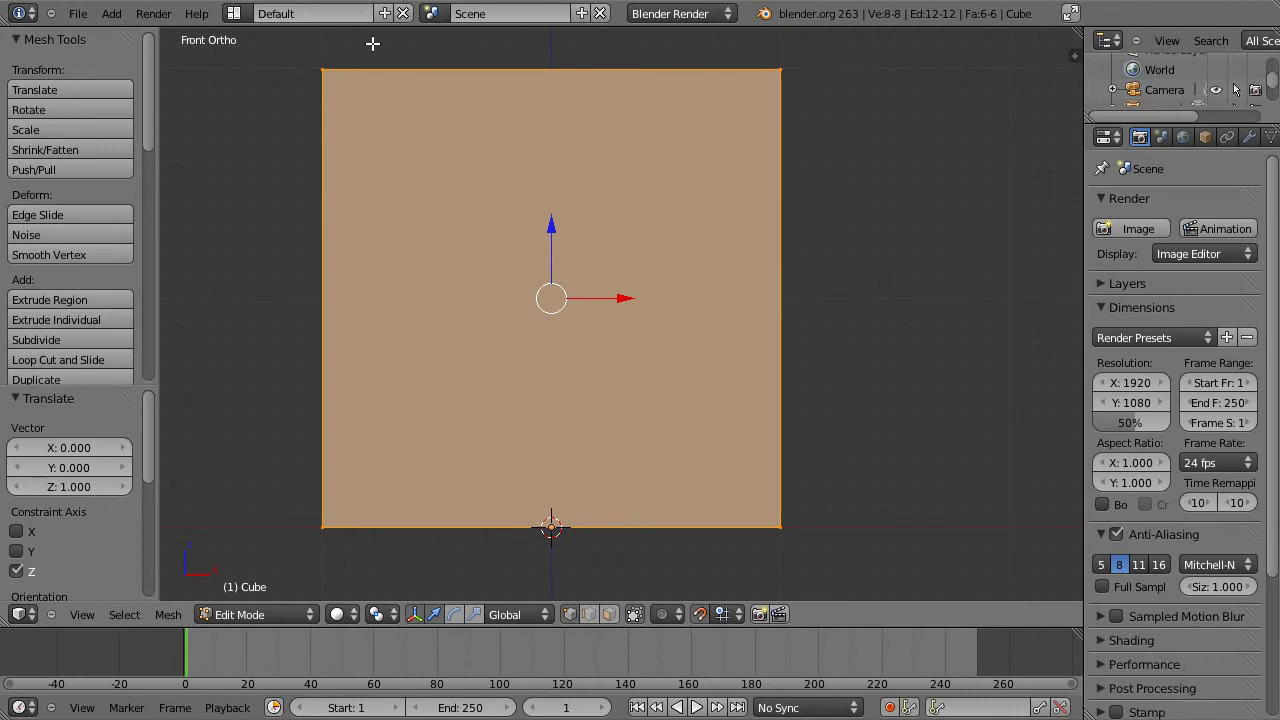
Box-select one side's vertices in wireframe and move them inward along X by 0.3 to narrow the leg block
key(a)
key(a)
key(z)
key(a)
key(b)
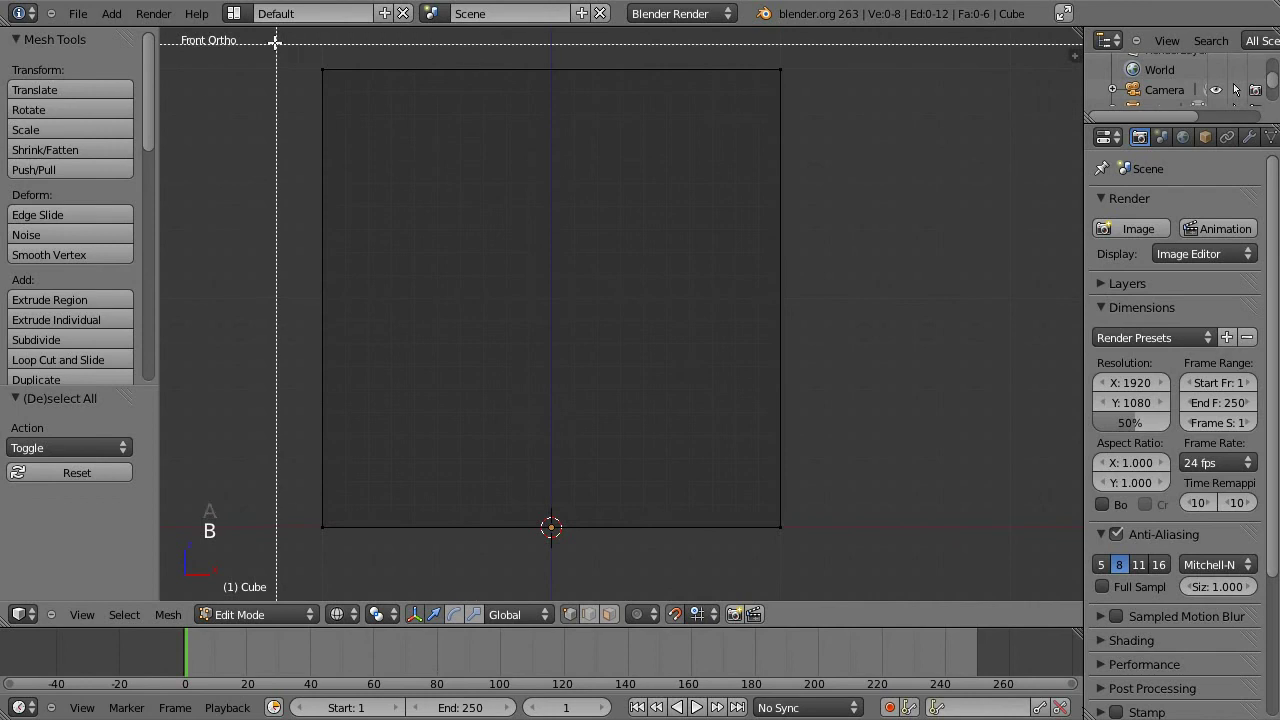
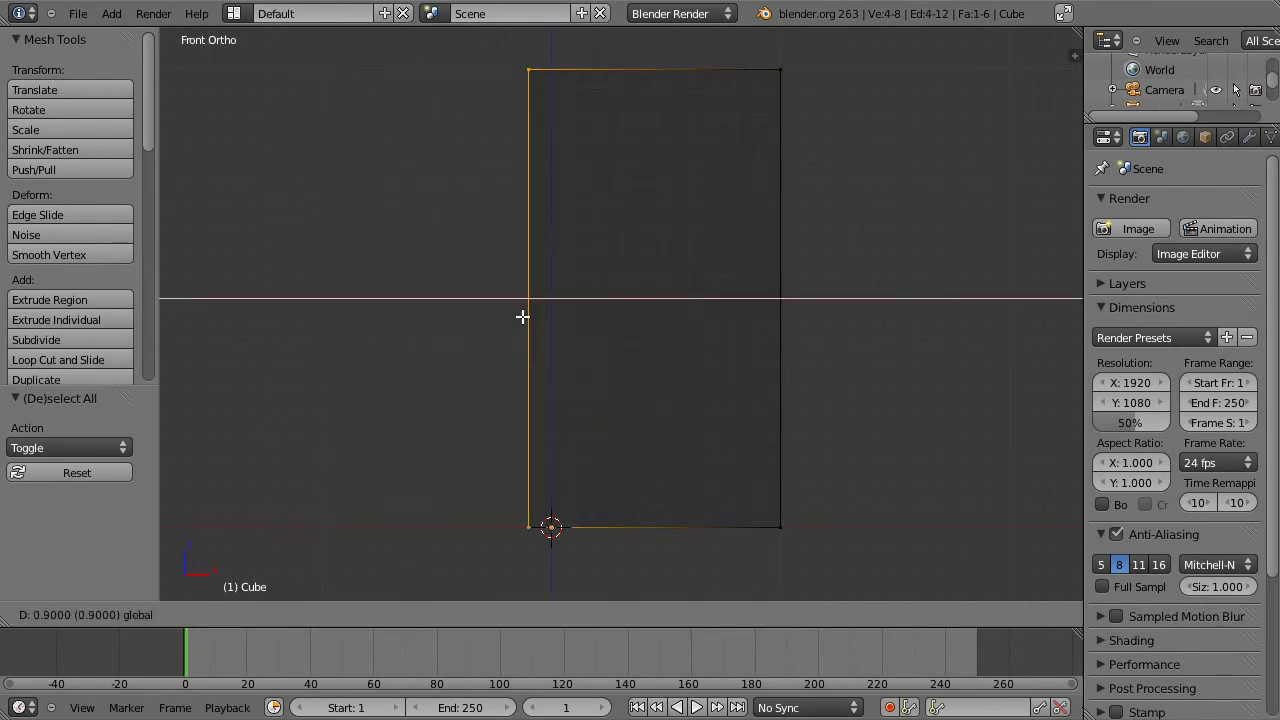
scroll(up, 3)
middle_click(680, 224)
scroll(up, 3)
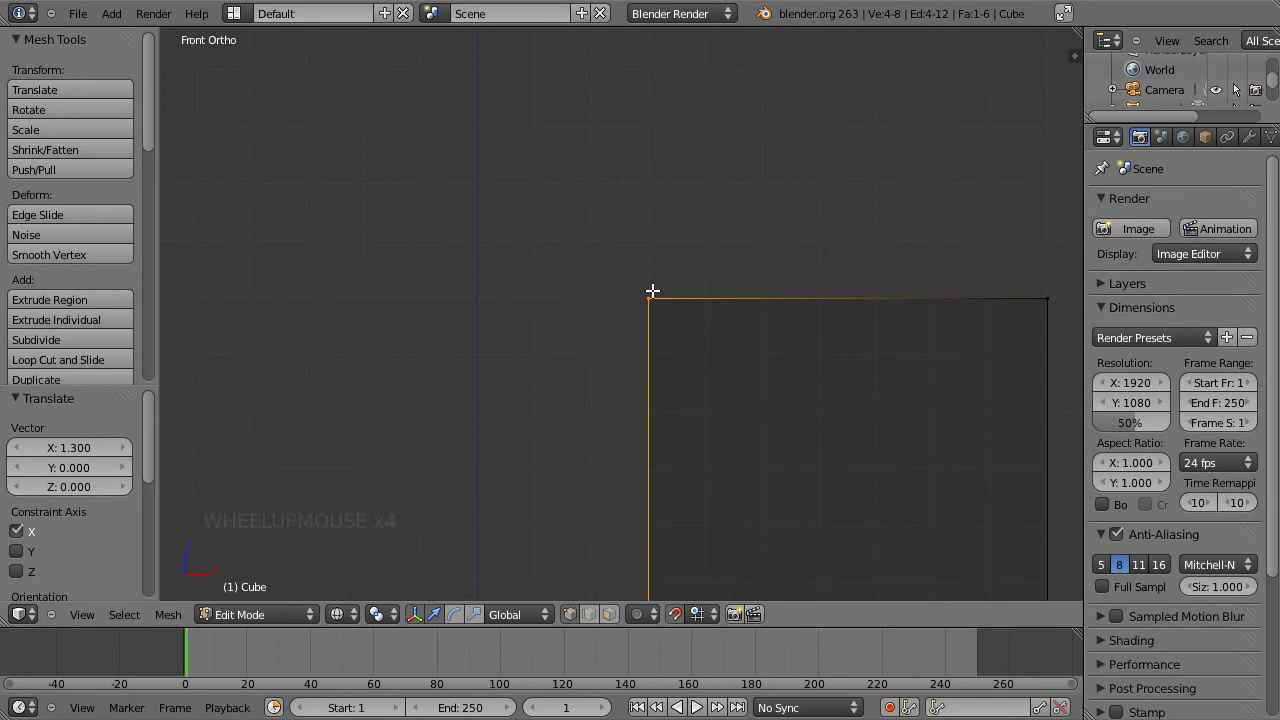
middle_click(727, 446)
scroll(down, 3)
middle_click(689, 506)
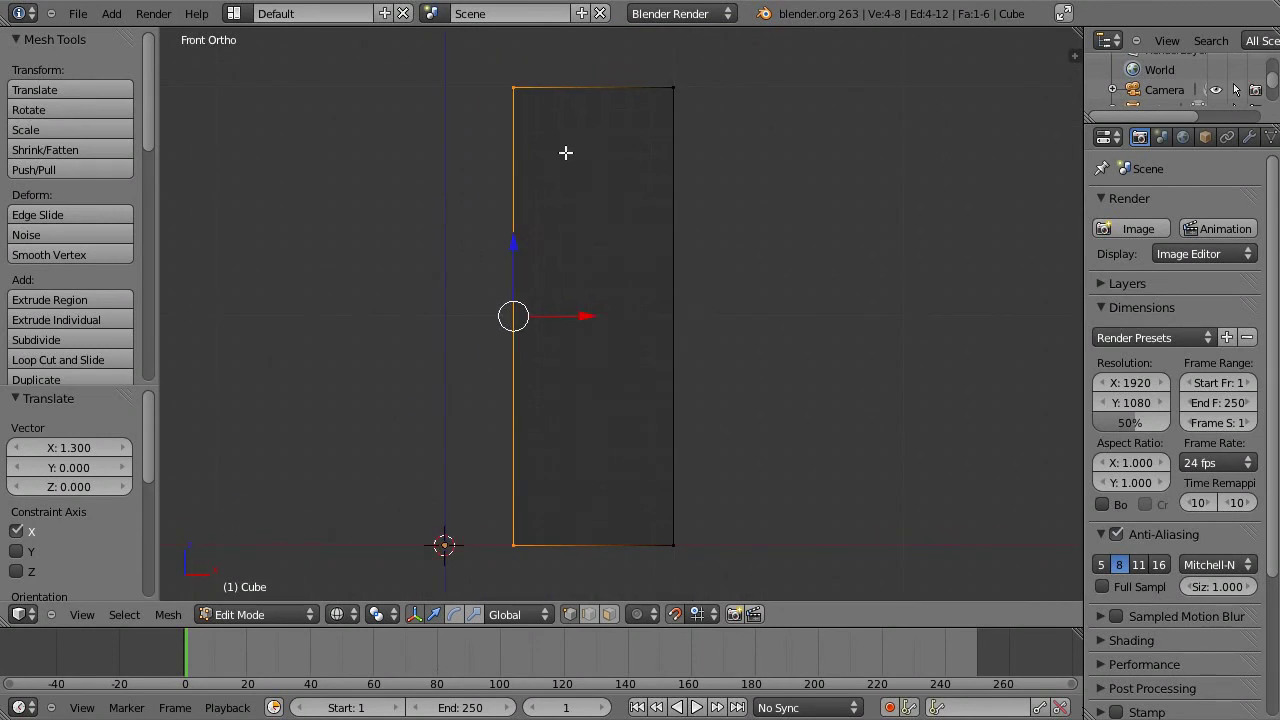
click(588, 309)
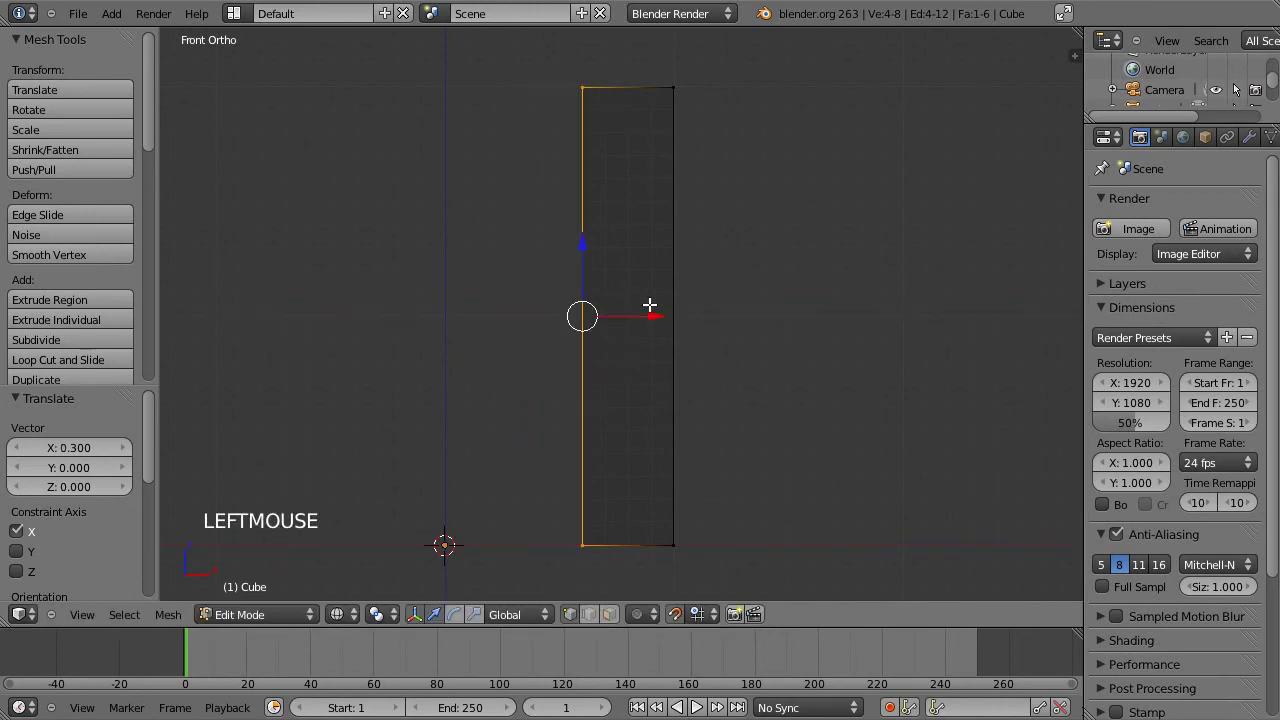
middle_click(611, 189)
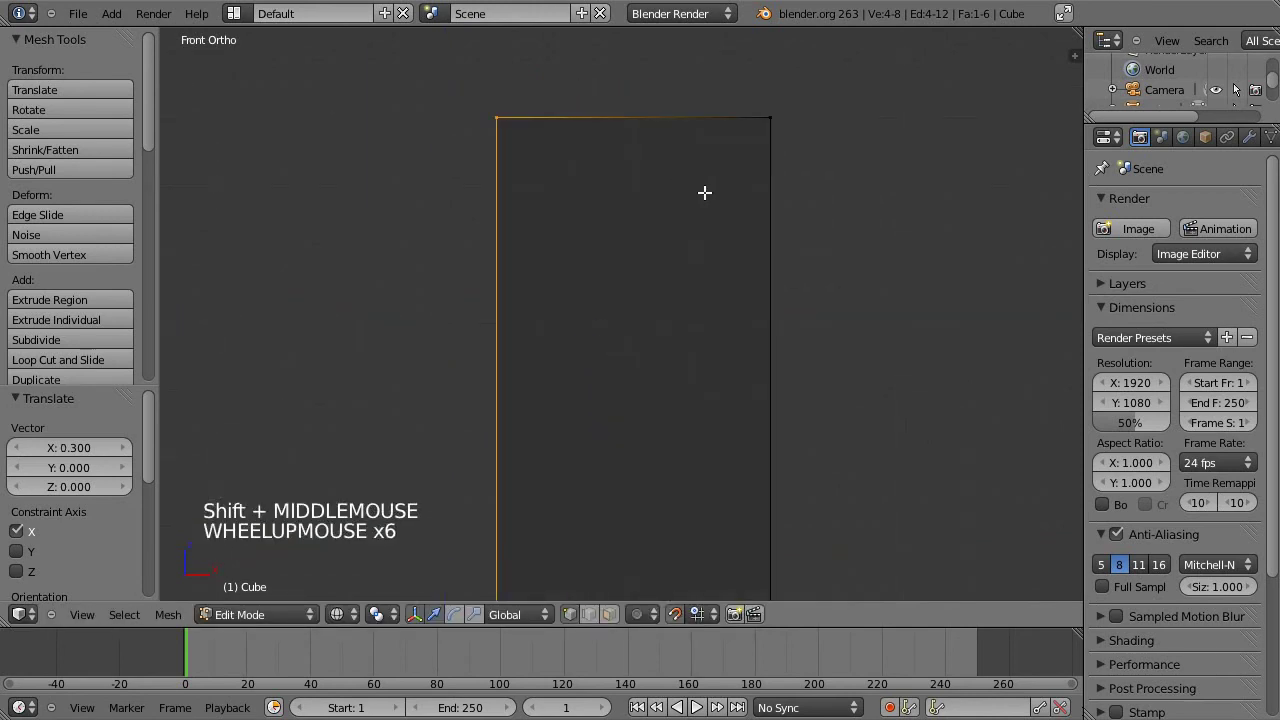
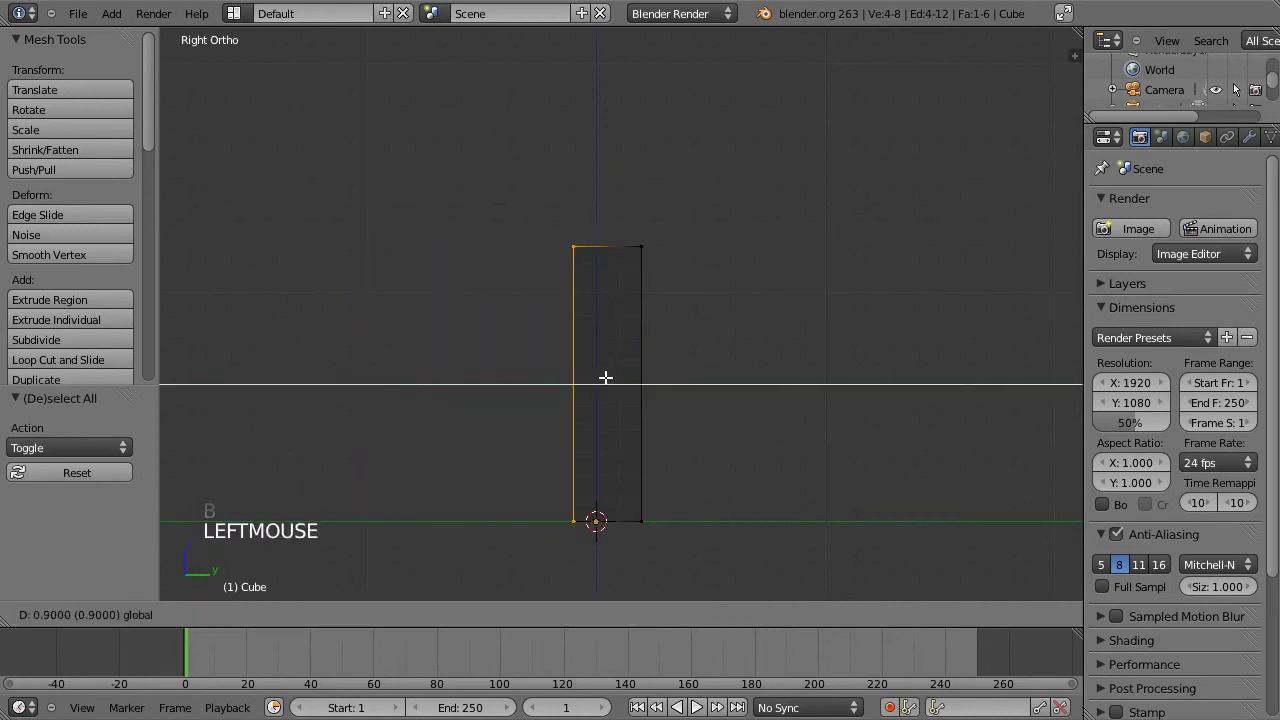
Frame the leg block in Front Ortho and select all of its geometry for duplication
key(a)
scroll(down, 3)
middle_click(581, 273)
middle_click(691, 347)
middle_click(781, 284)
key(KP_1)
key(a)
click(840, 373)
middle_click(701, 270)
Duplicate the leg with Shift+D and shift the copy along X so two legs stand side by side
key(shift+d)
right_click(678, 248)
click(805, 354)
key(a)
middle_click(687, 230)
middle_click(610, 296)
key(z)
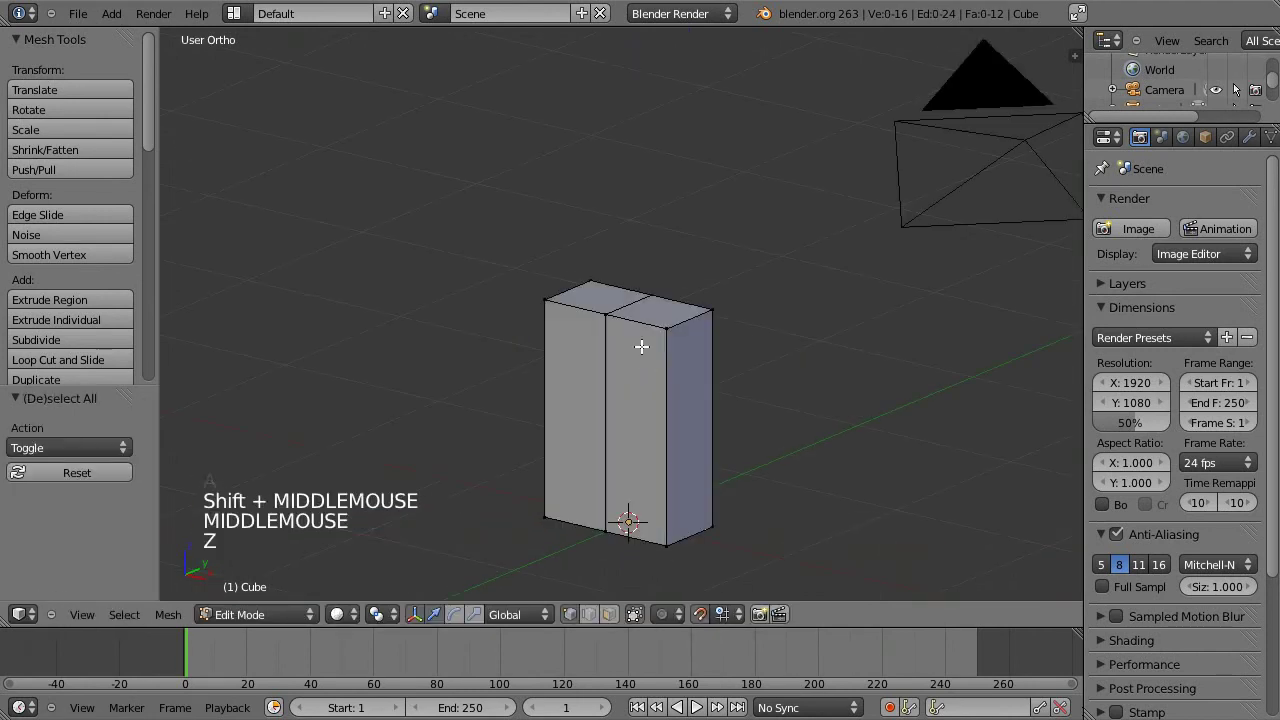
key(KP_1)
middle_click(809, 410)
scroll(up, 3)
middle_click(773, 219)
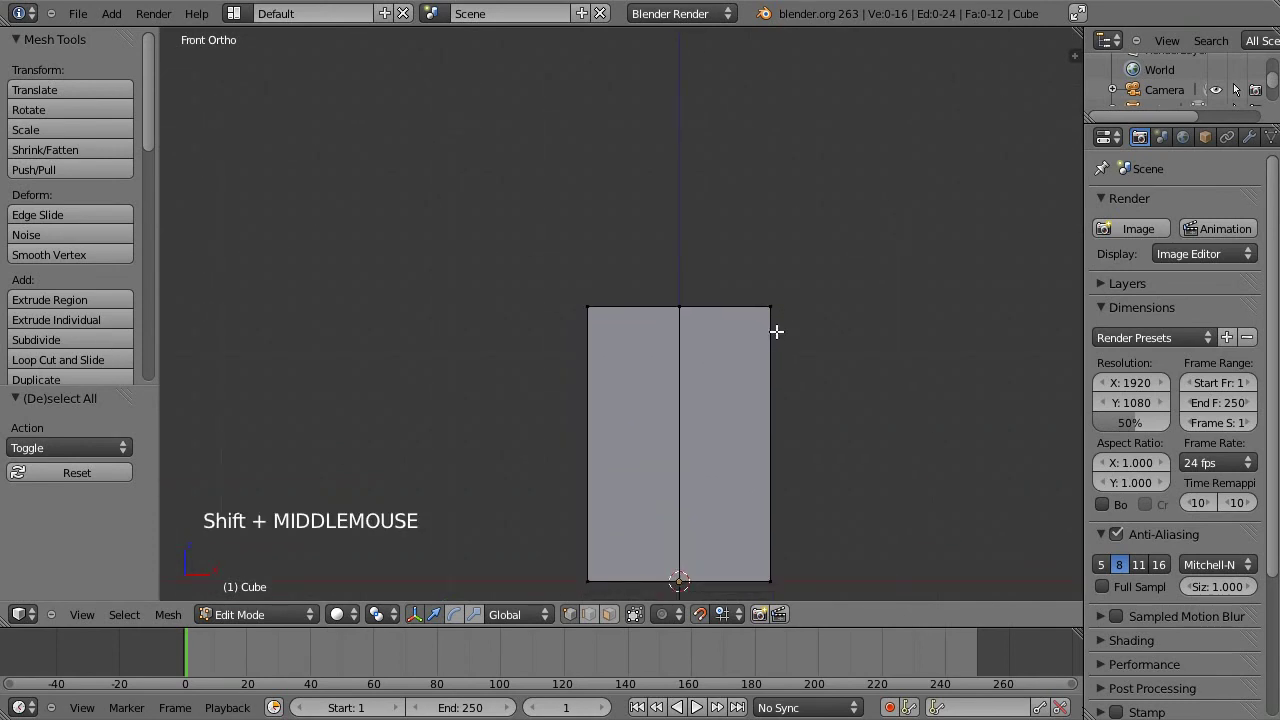
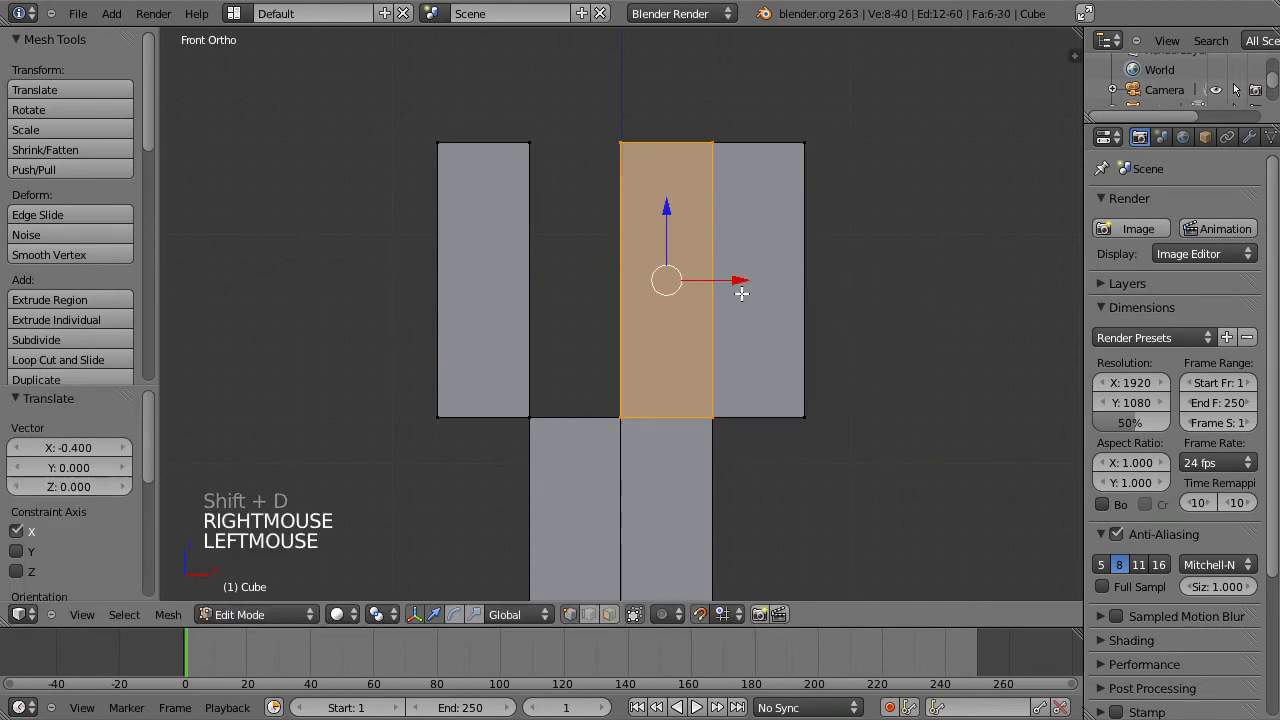
Box-select and widen the duplicated block above the legs into a torso with arm strips on each side
middle_click(712, 256)
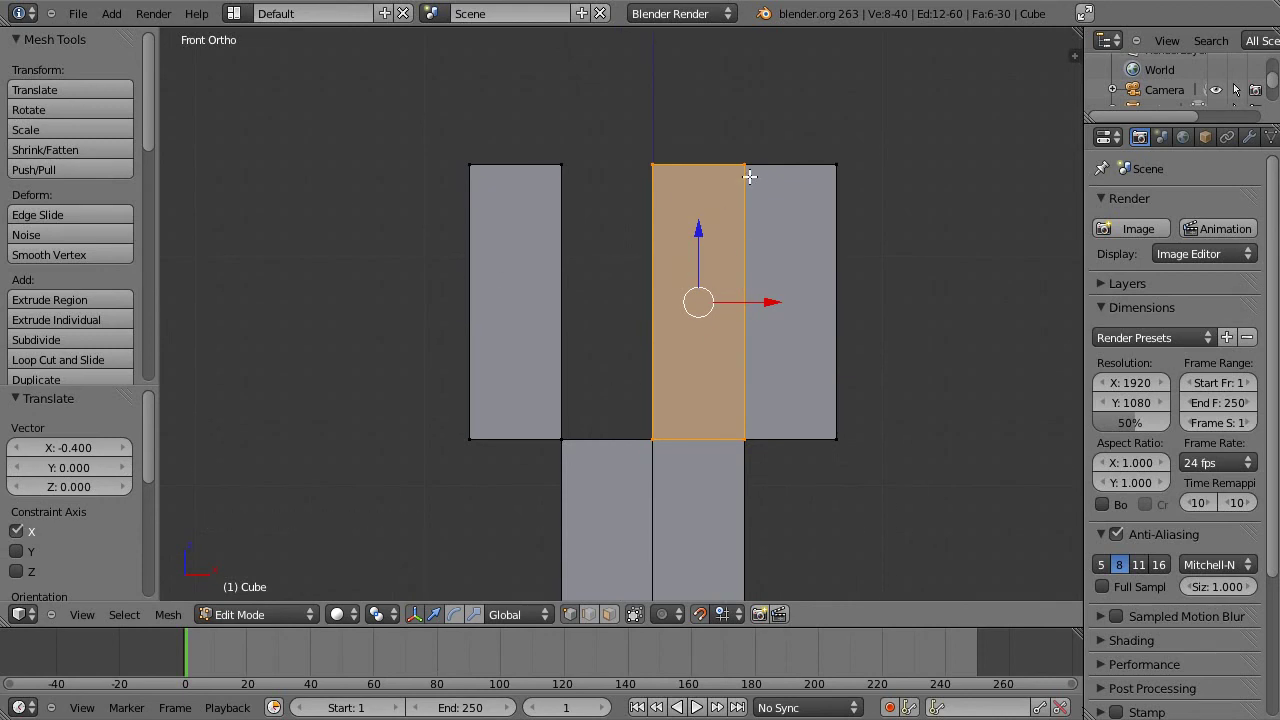
key(z)
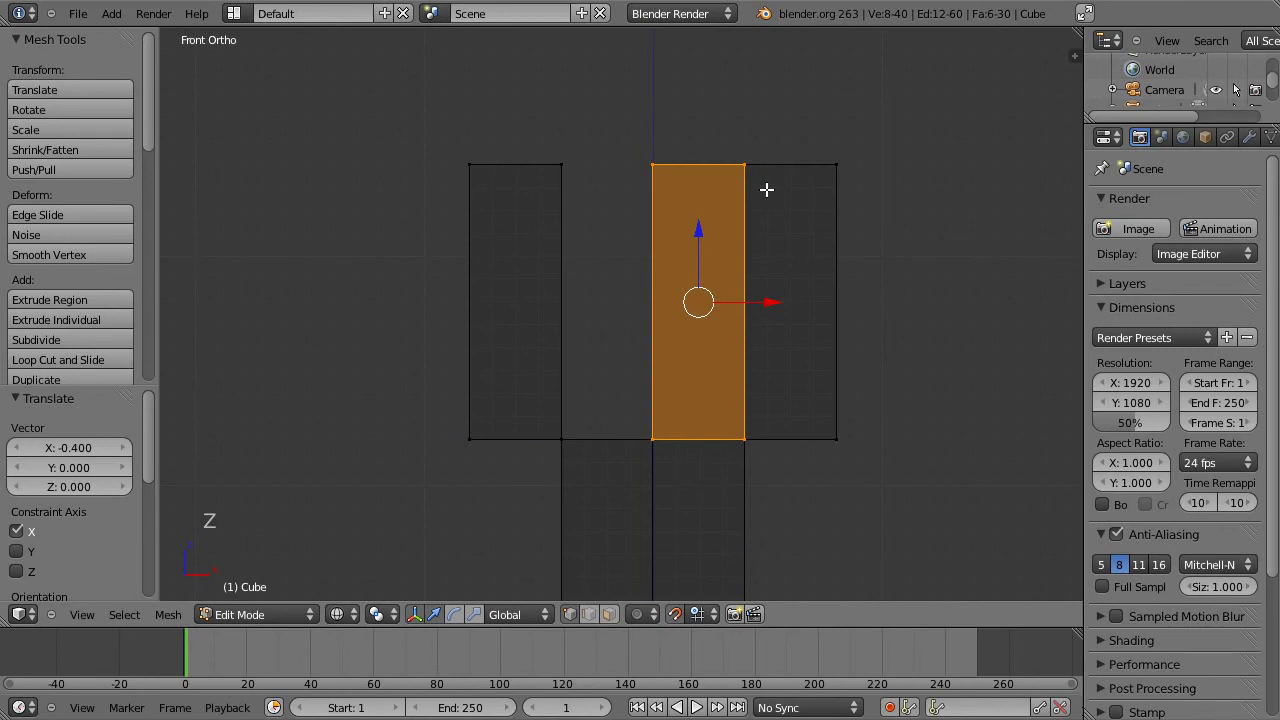
key(b)
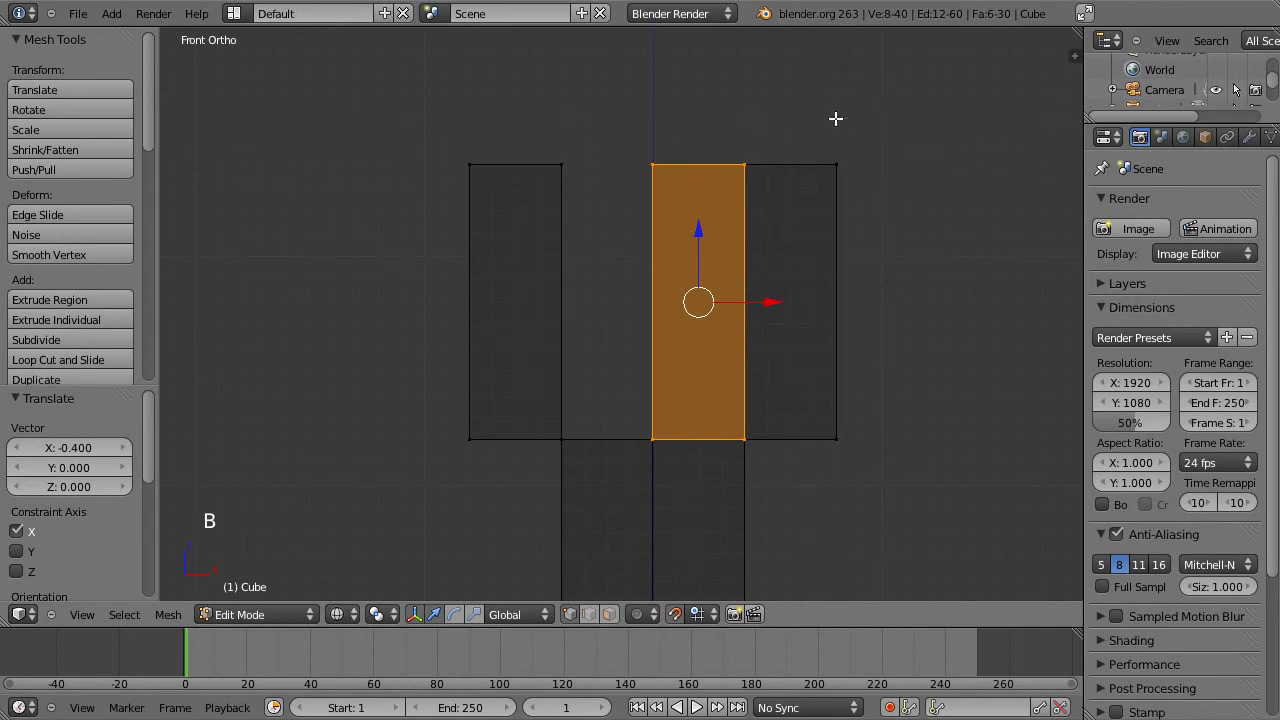
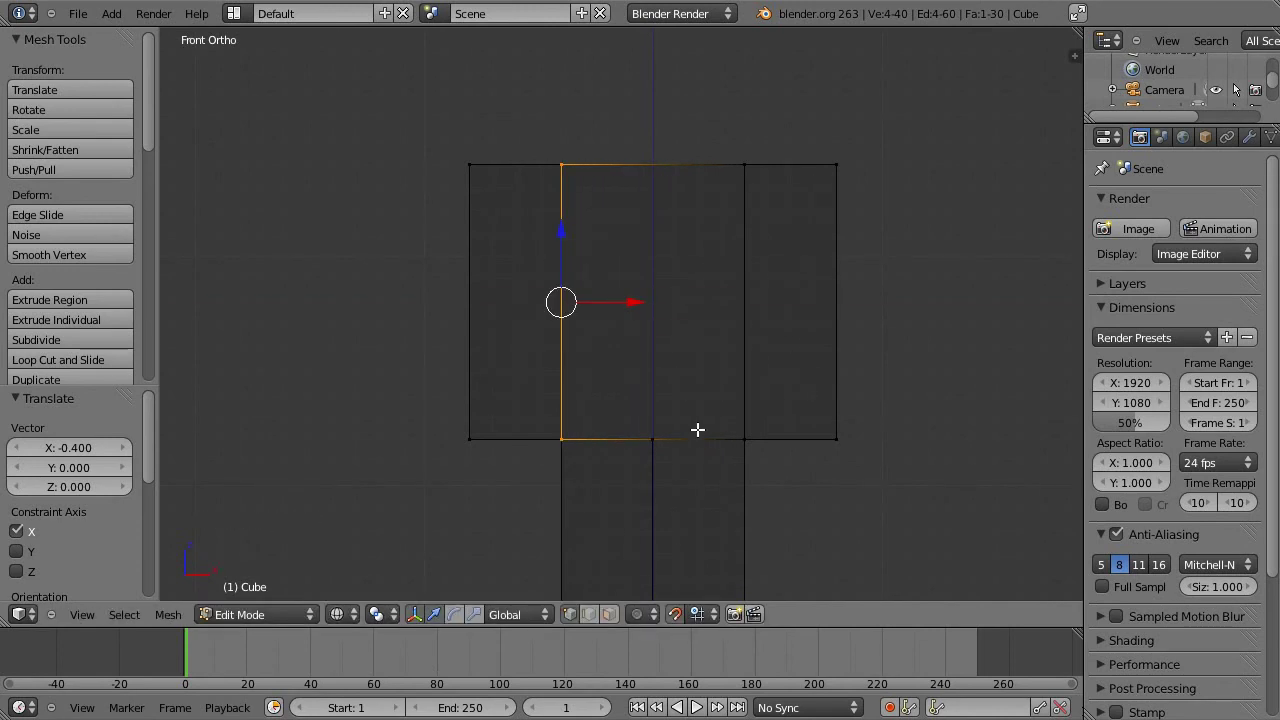
key(a)
key(z)
middle_click(692, 205)
middle_click(781, 295)
middle_click(901, 273)
middle_click(861, 301)
middle_click(709, 278)
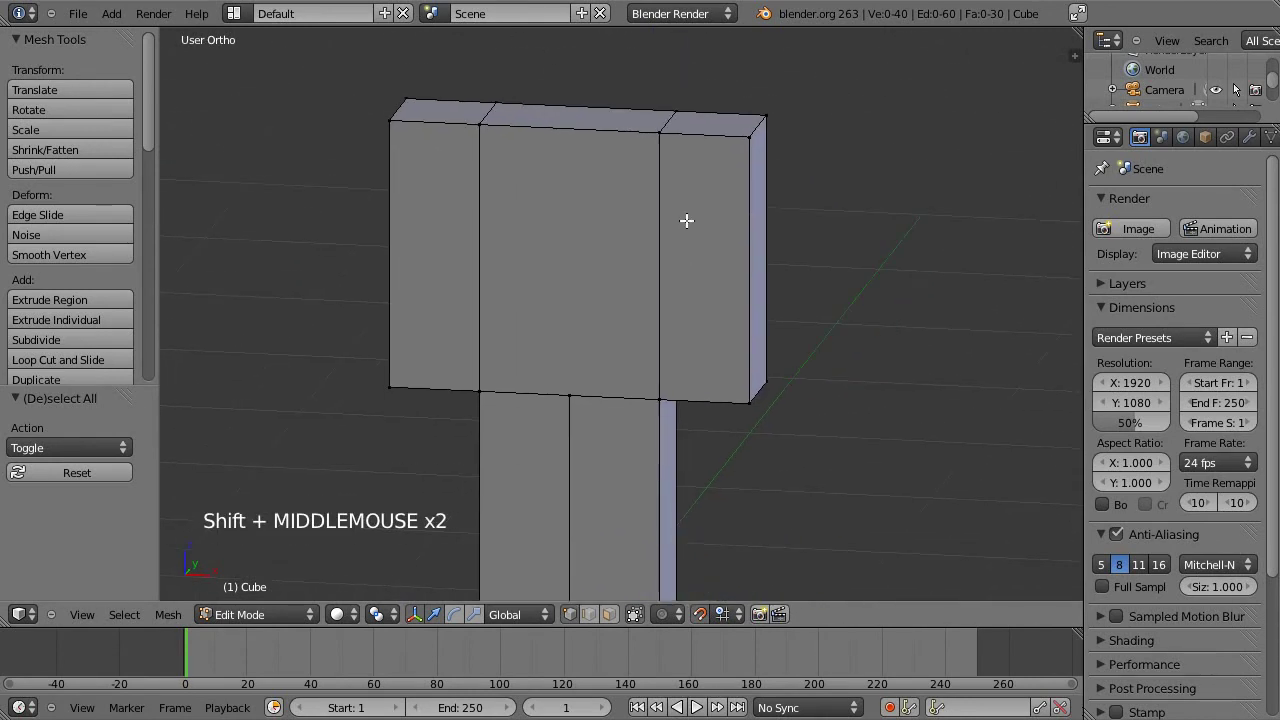
Return to Front Ortho and pick one arm block with linked selection (L)
key(KP_1)
key(l)
key(l)
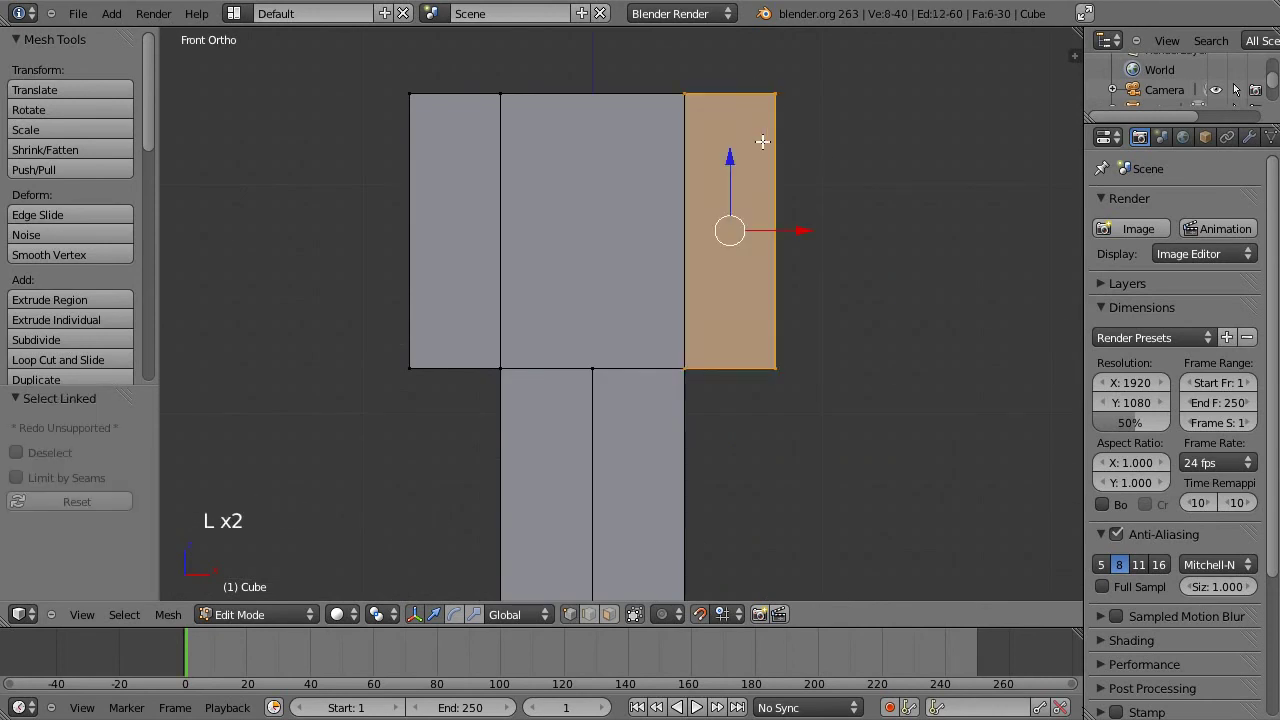
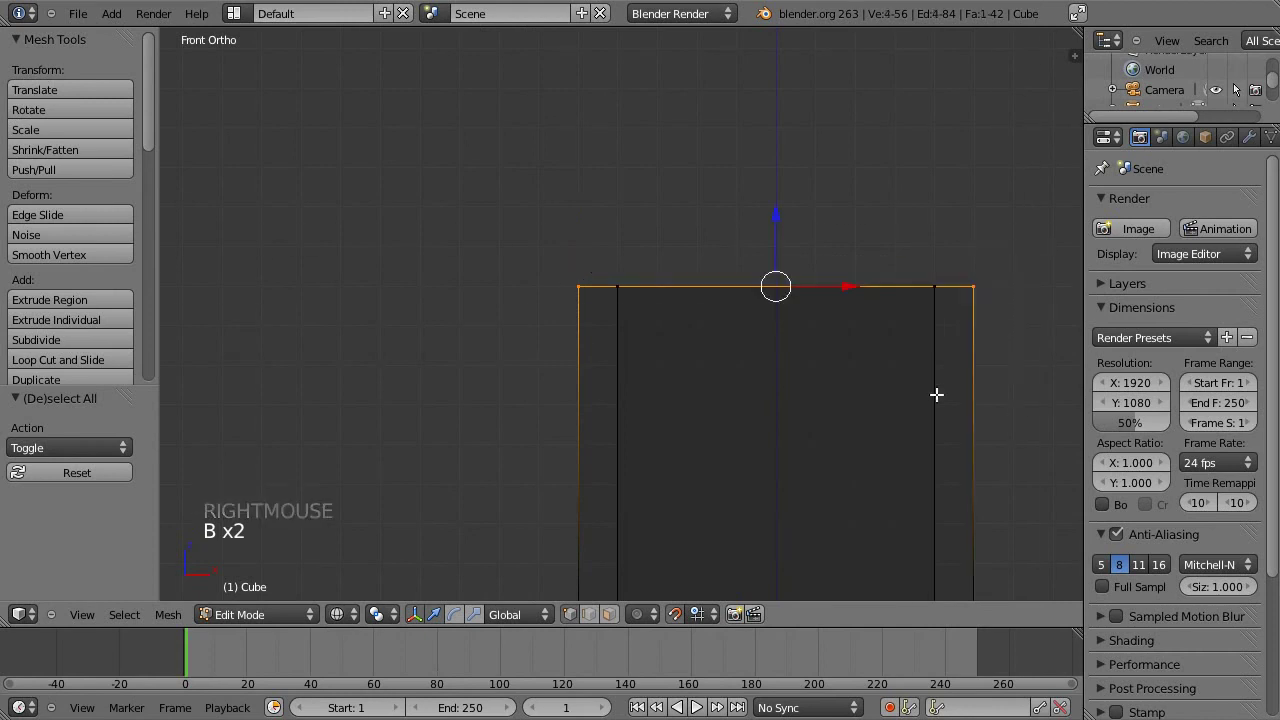
Confirm the raised hat top, deselect all and orbit around to inspect the finished hat box over the head
click(777, 218)
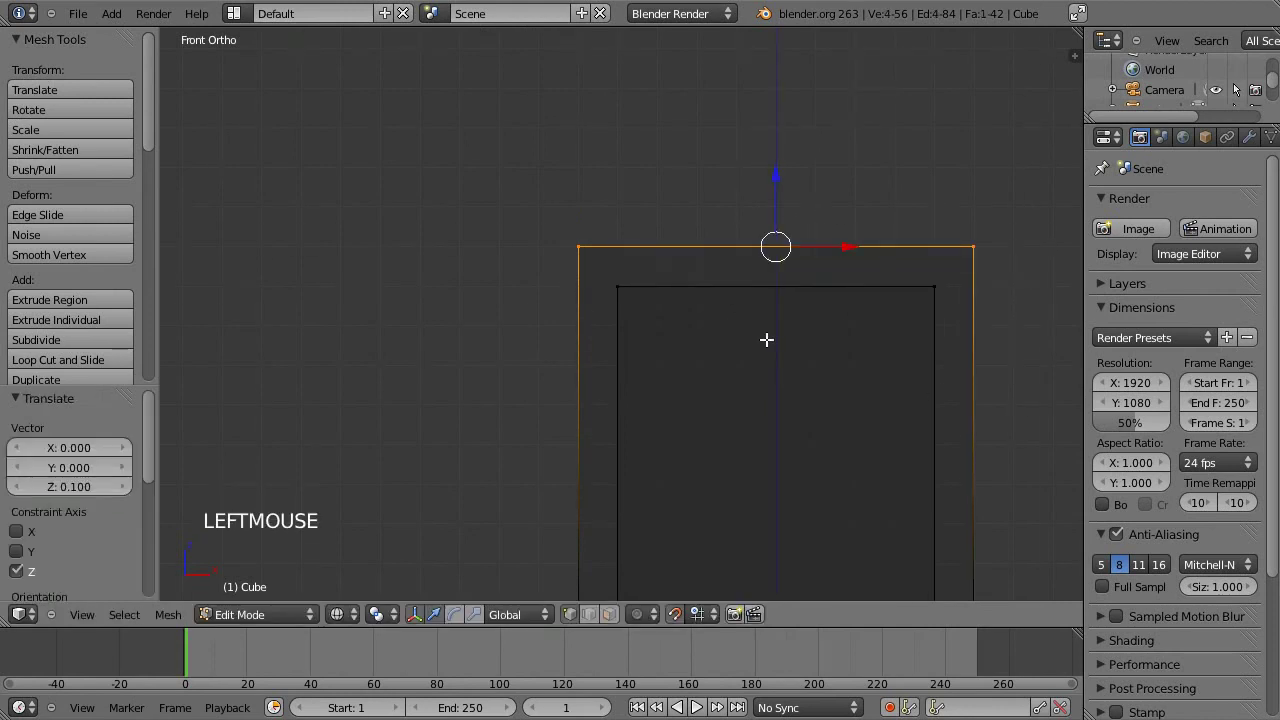
key(a)
key(z)
scroll(down, 3)
middle_click(862, 300)
middle_click(667, 359)
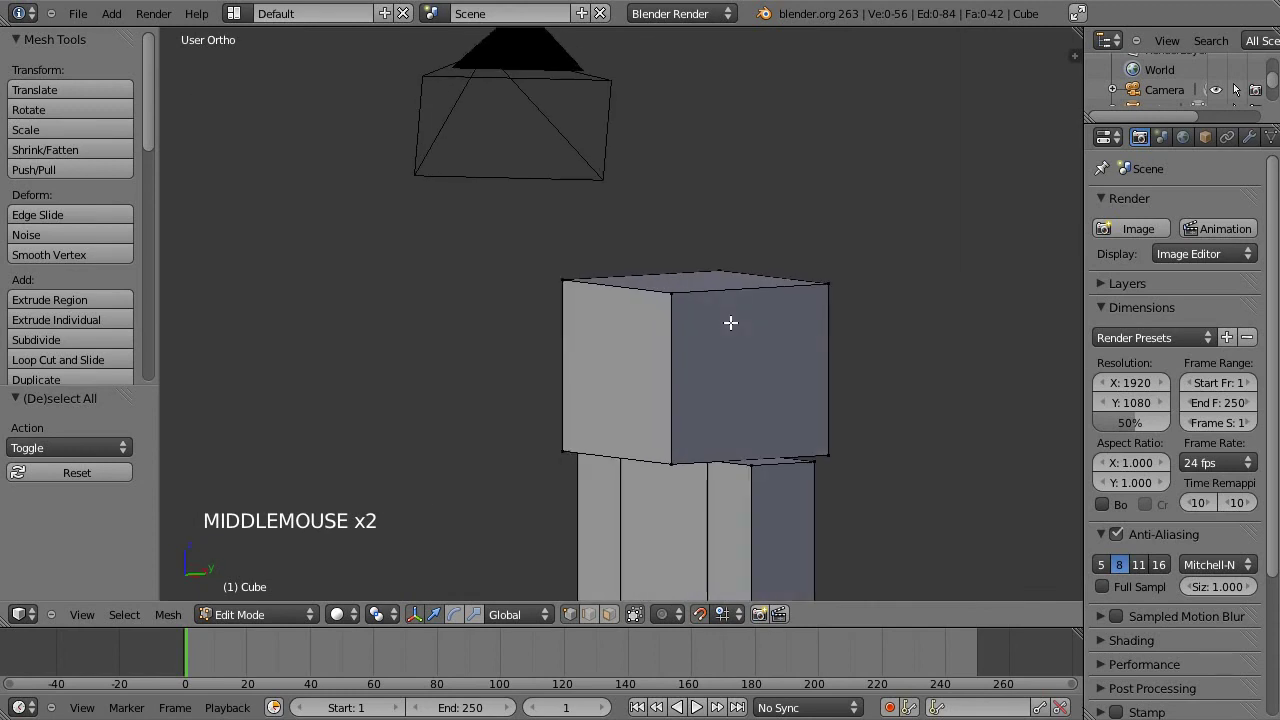
middle_click(767, 387)
middle_click(768, 355)
scroll(down, 3)
Reframe the whole character from the front before leaving Edit Mode
middle_click(727, 467)
middle_click(782, 208)
key(KP_1)
scroll(up, 3)
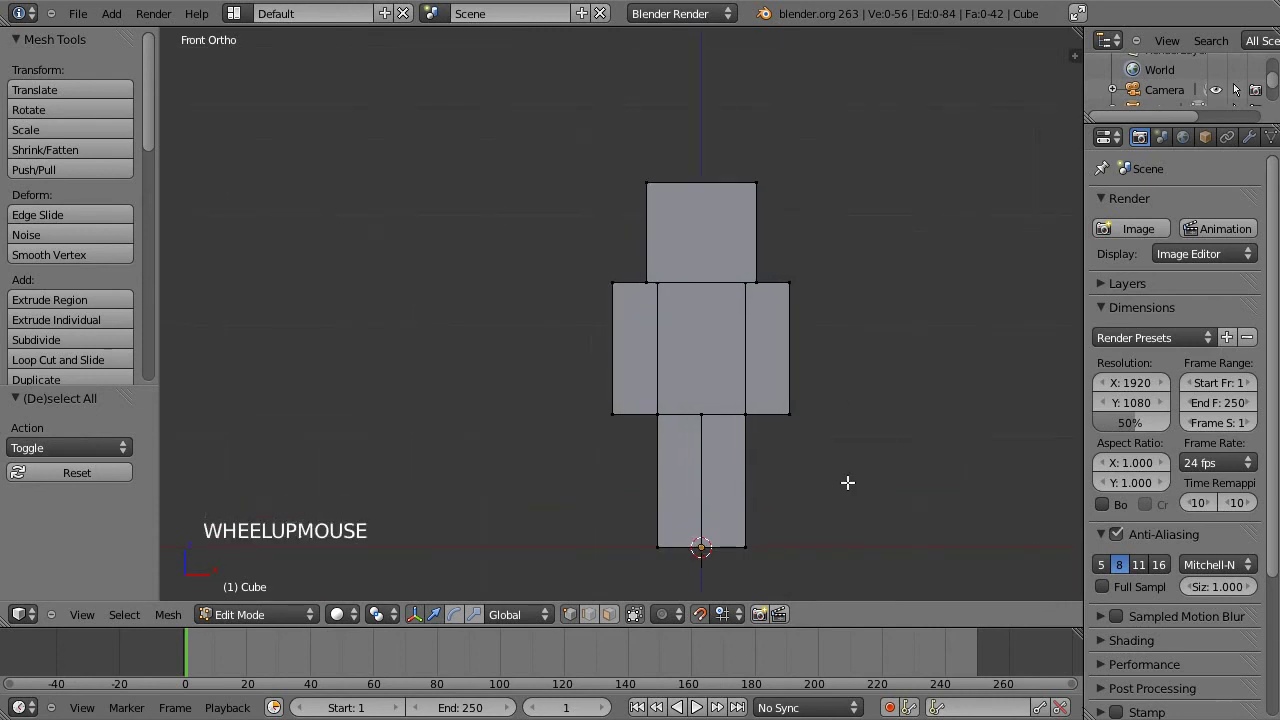
middle_click(764, 277)
scroll(up, 3)
scroll(down, 3)
scroll(down, 3)
scroll(down, 3)
scroll(up, 3)
scroll(up, 3)
middle_click(754, 324)
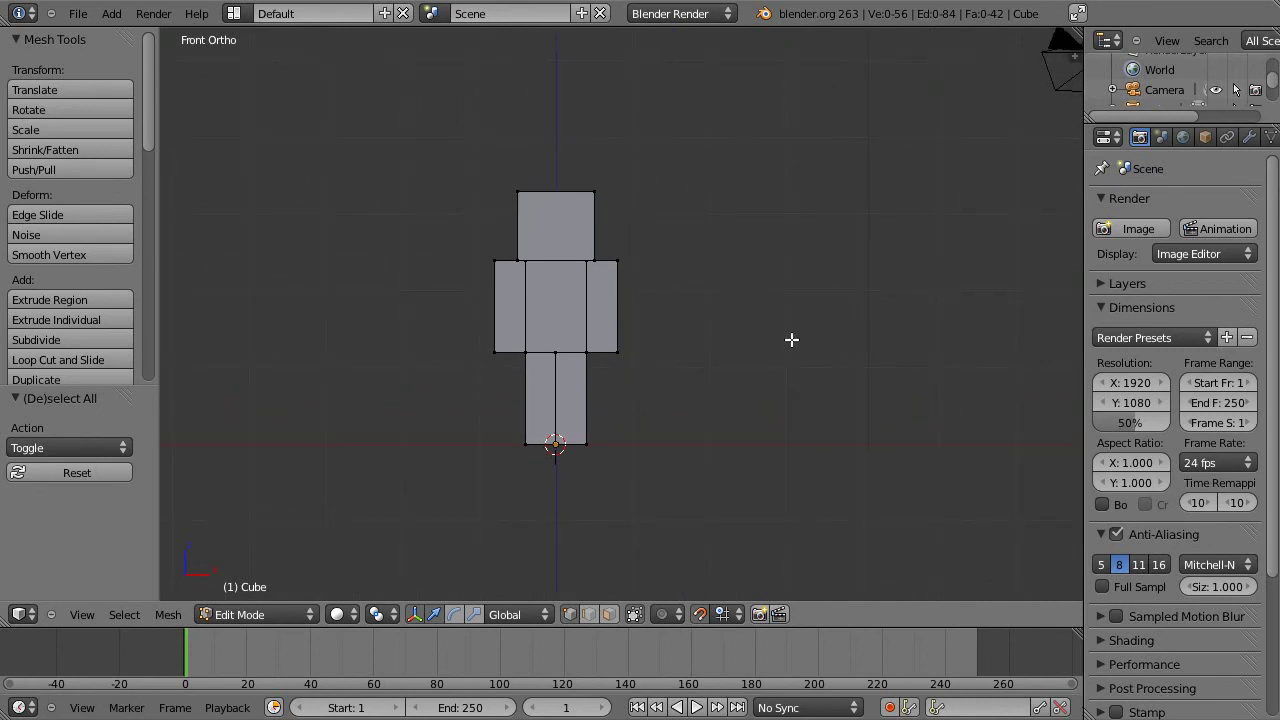
Switch back to Object Mode so the figure is one selected object, and look it over
key(Tab)
scroll(up, 3)
scroll(up, 3)
middle_click(658, 317)
scroll(down, 3)
middle_click(772, 216)
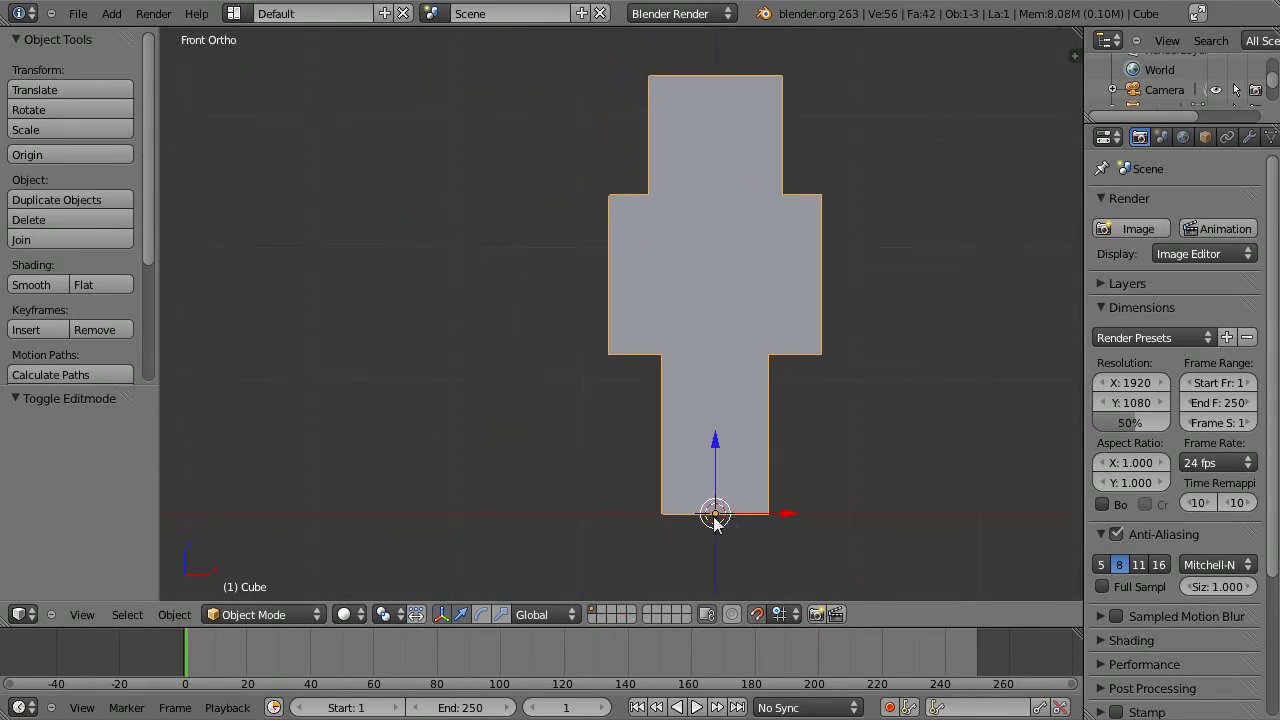
middle_click(803, 457)
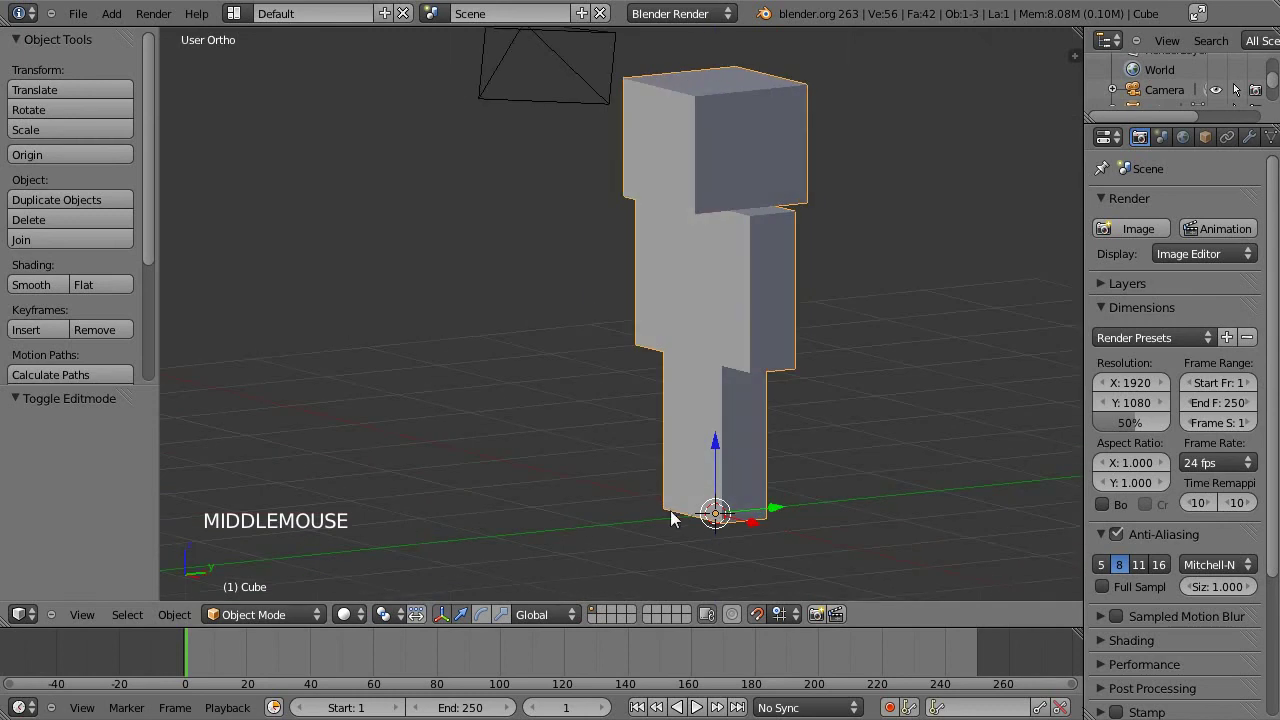
middle_click(677, 513)
middle_click(721, 512)
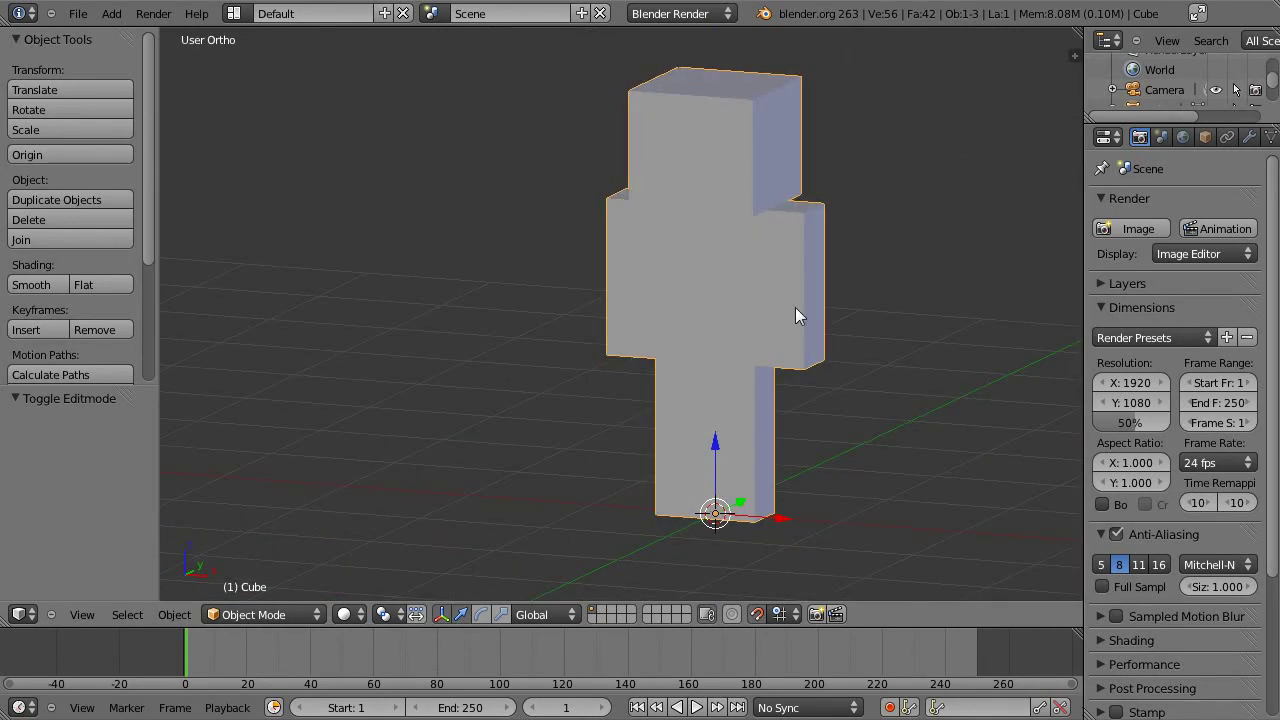
key(s)
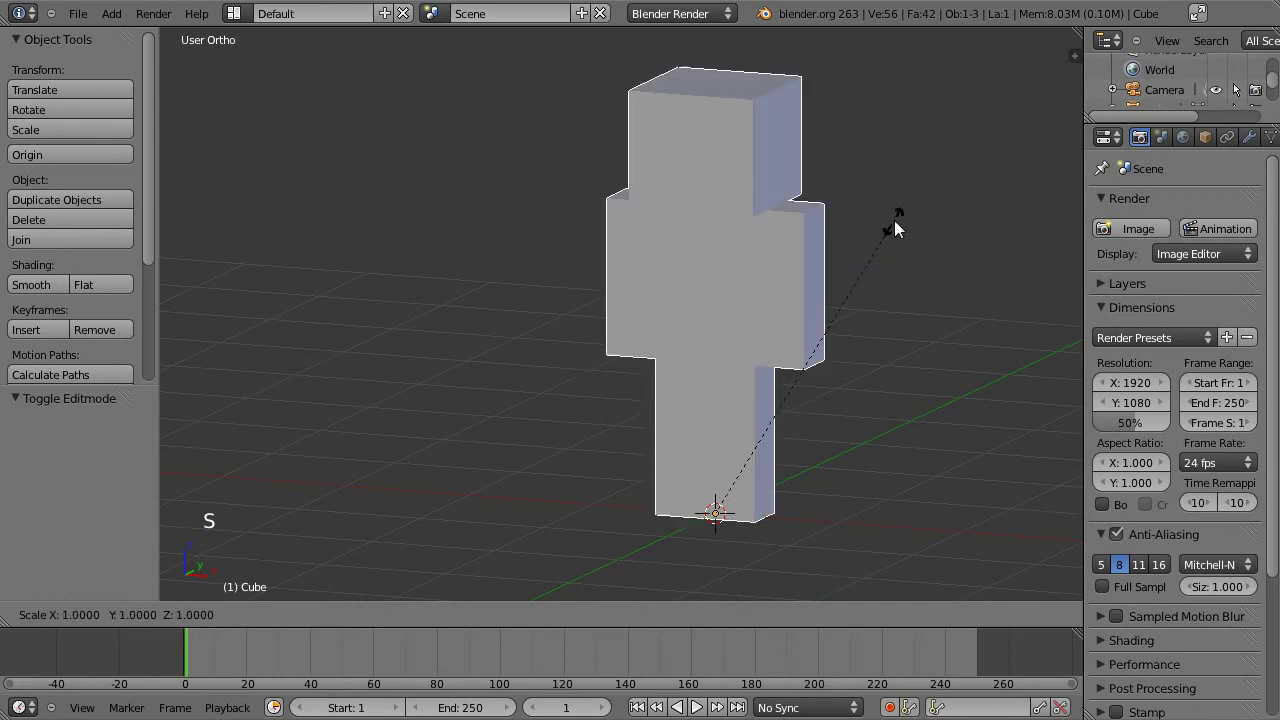
right_click(844, 277)
middle_click(633, 334)
middle_click(634, 400)
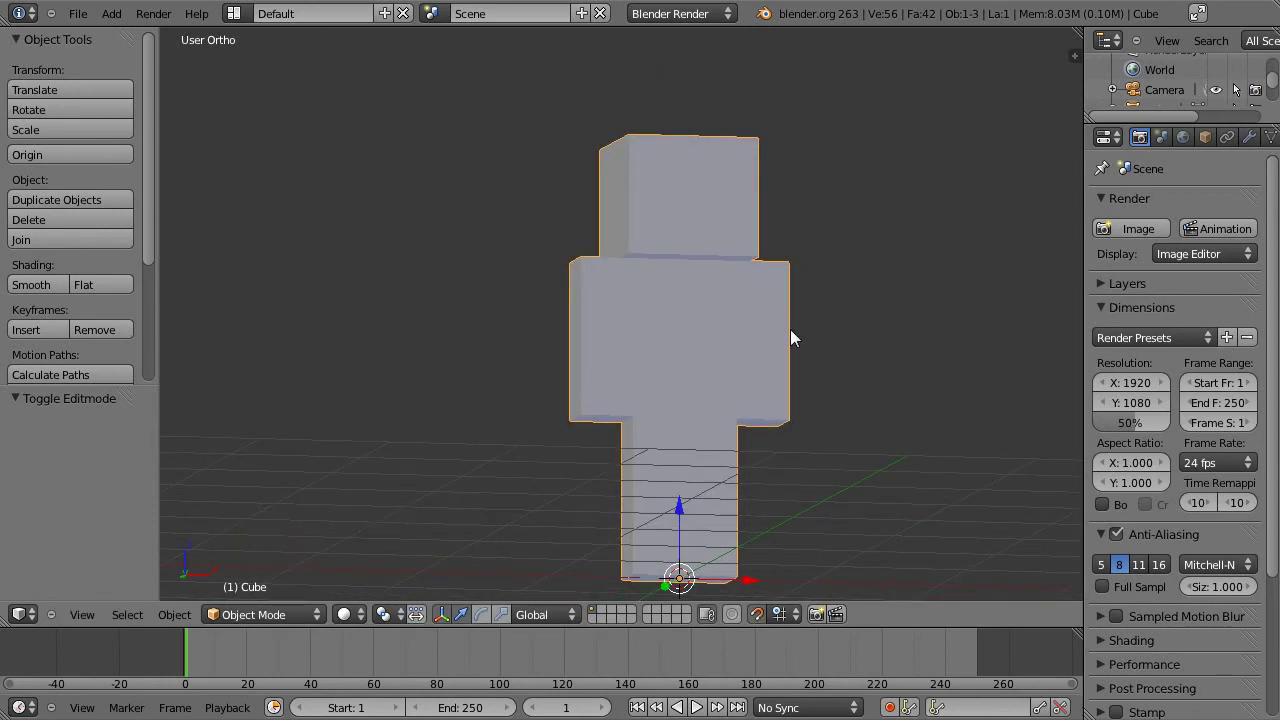
middle_click(652, 337)
key(KP_1)
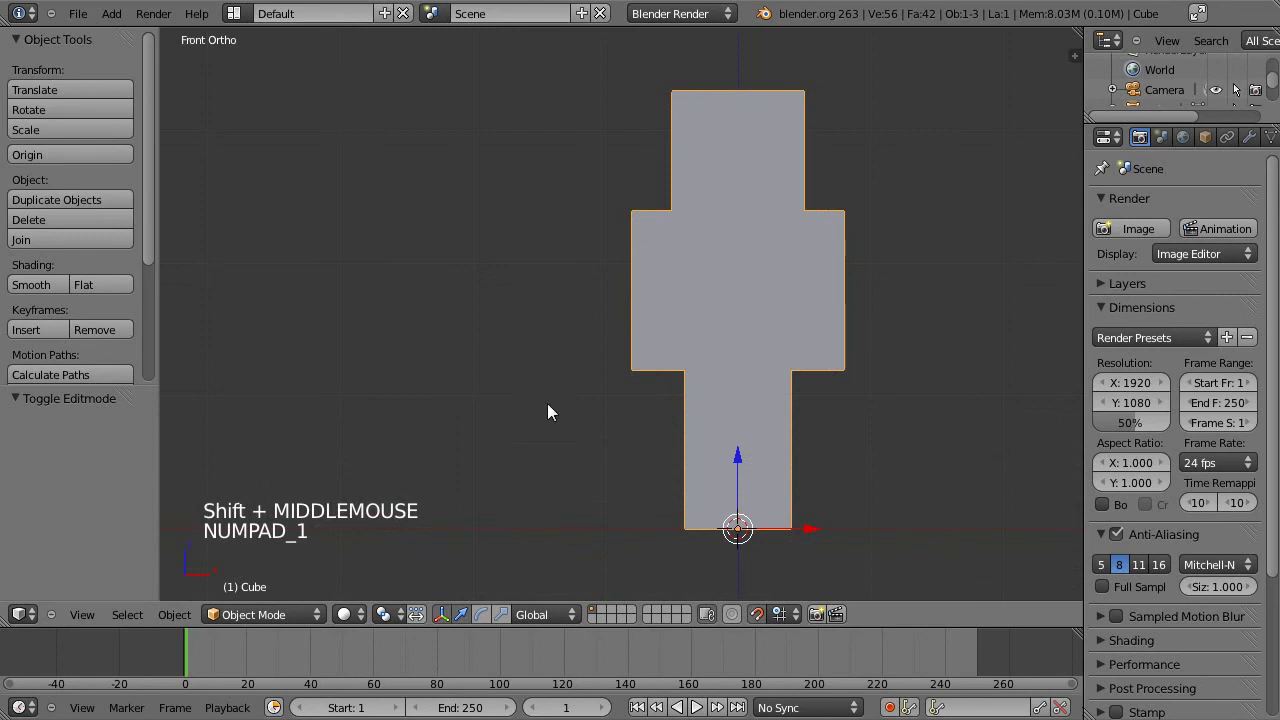
Snap the 3D cursor to the world centre via Shift+S Cursor to Center, at the figure's feet
click(184, 623)
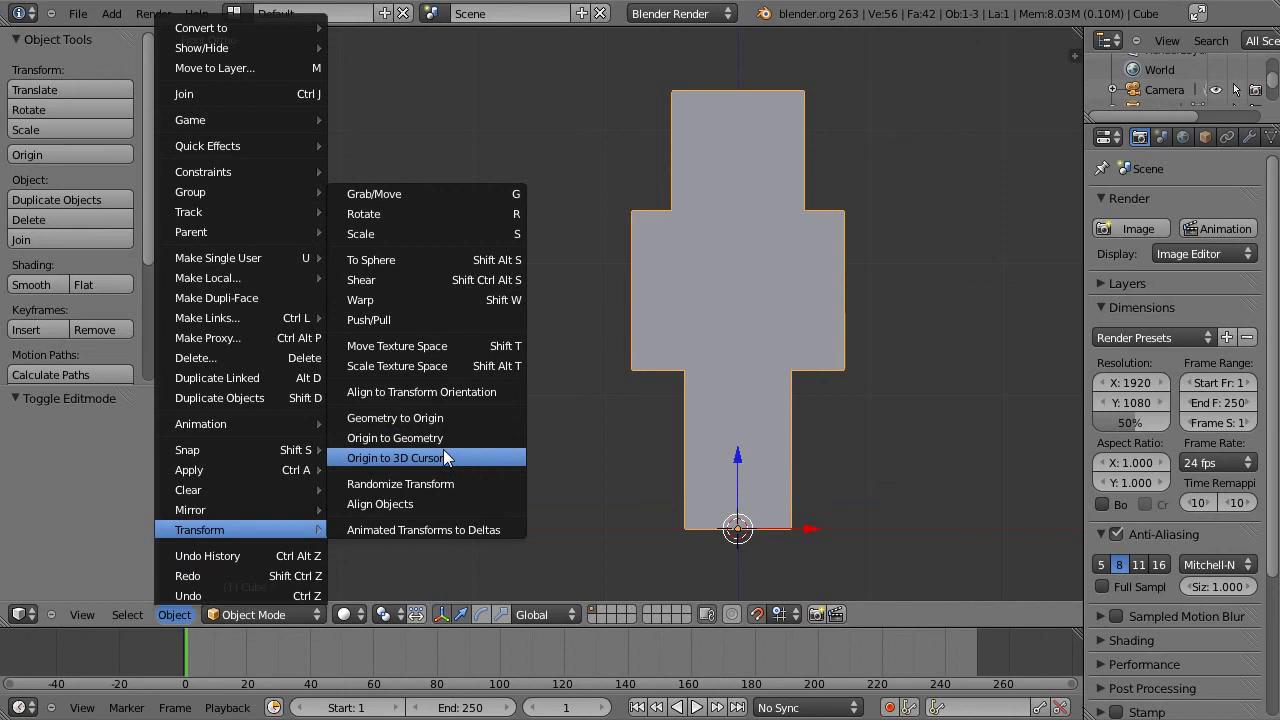
middle_click(823, 369)
middle_click(690, 344)
key(shift+s)
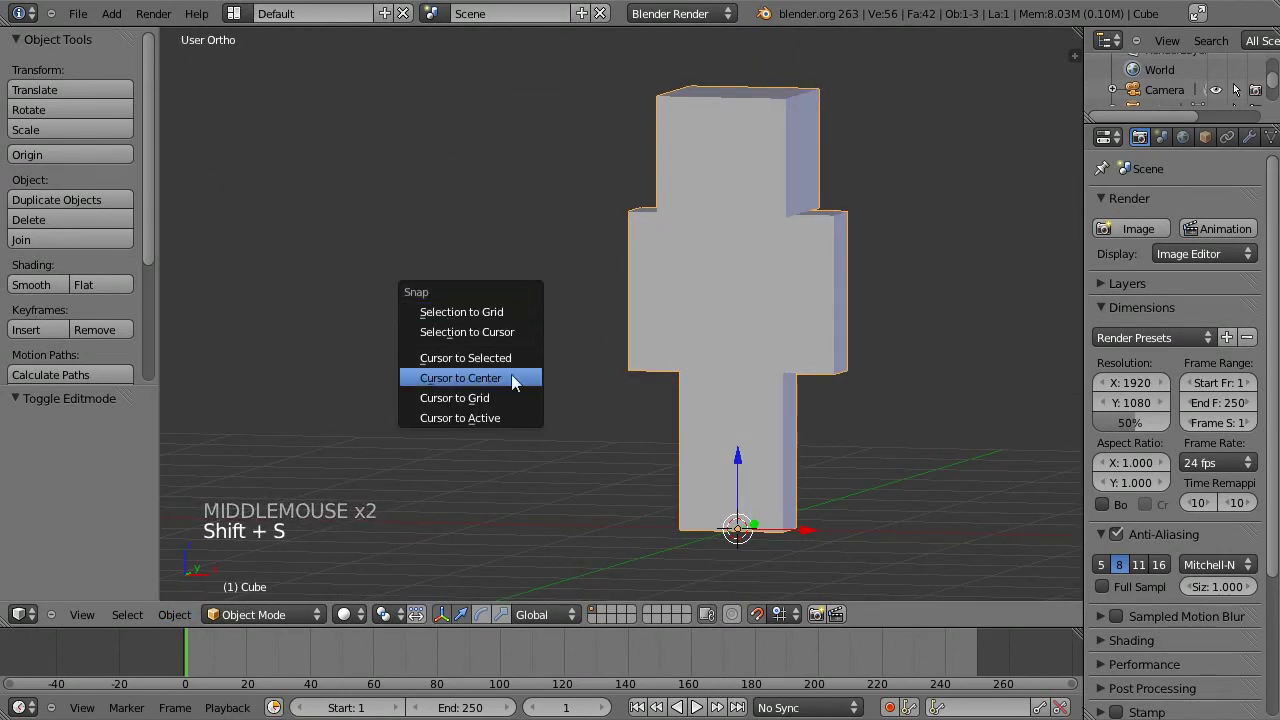
middle_click(736, 402)
middle_click(631, 440)
Scale the whole character by 0.5 around its feet in Front Ortho
key(KP_1)
scroll(up, 3)
middle_click(692, 410)
middle_click(705, 285)
key(s)
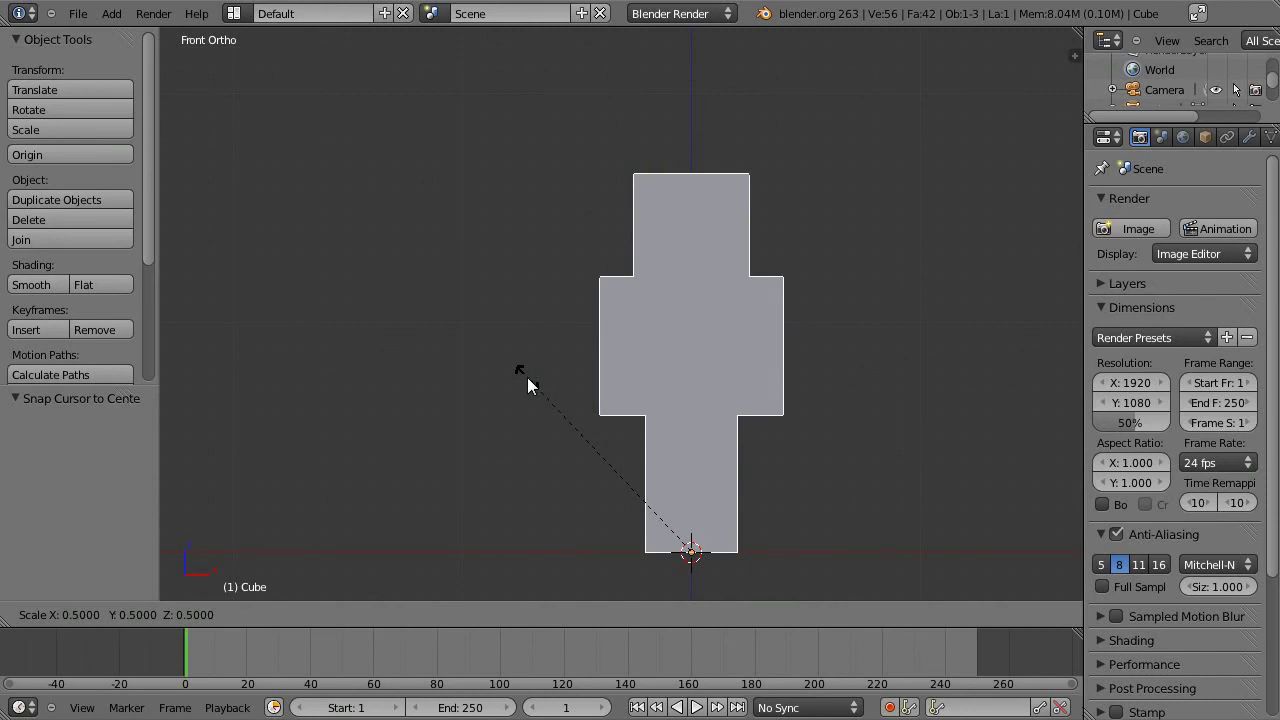
click(537, 378)
middle_click(696, 255)
scroll(up, 3)
middle_click(666, 406)
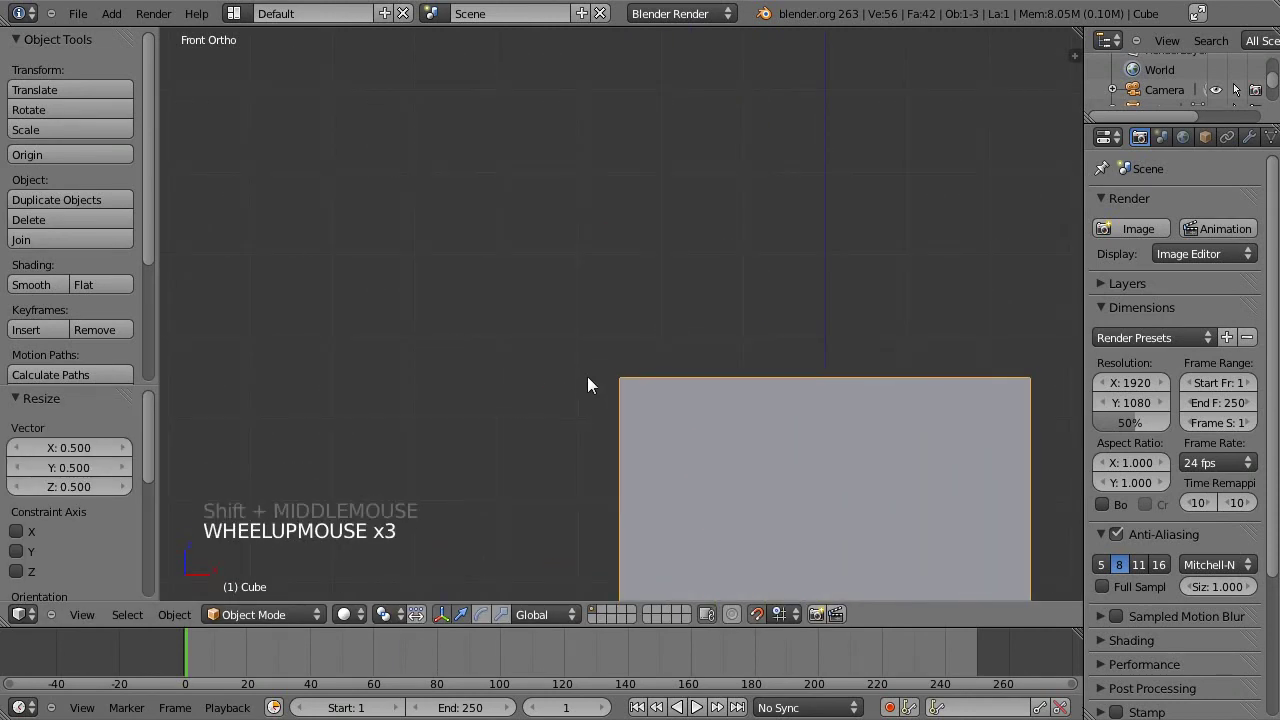
Fine-tune the character's size with a second scale, then deselect everything and reframe the view
click(762, 620)
key(s)
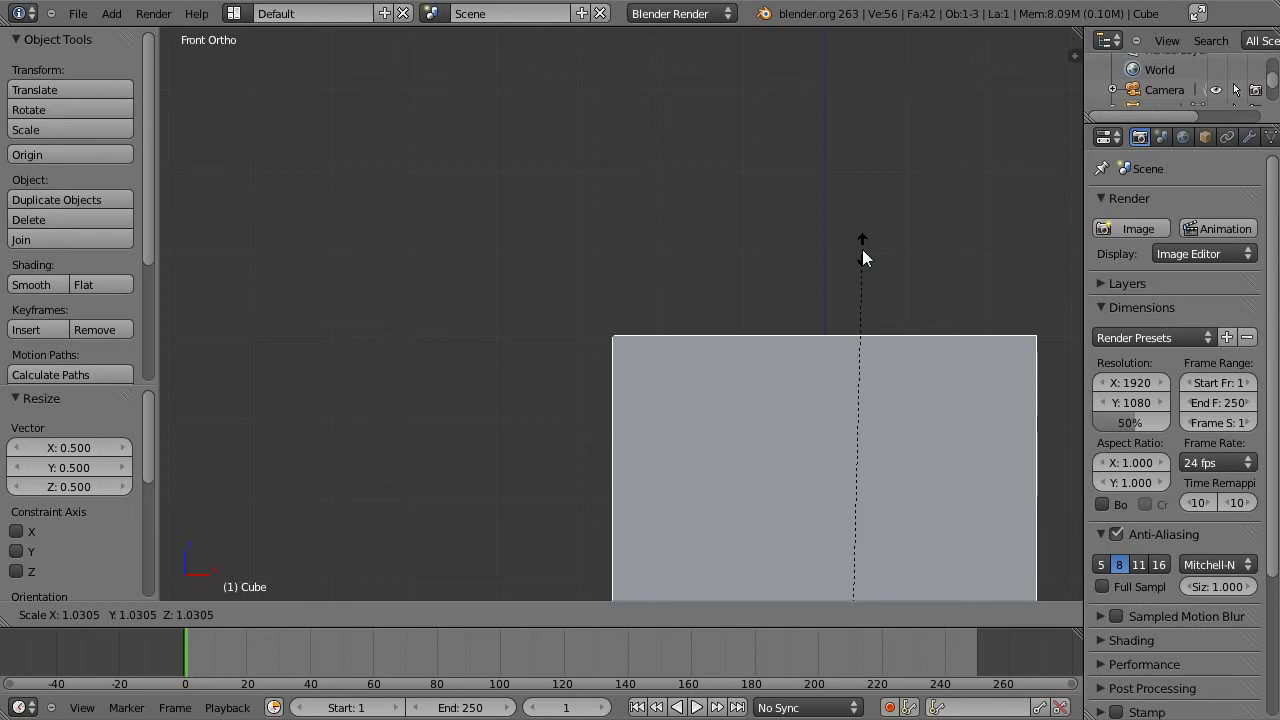
click(877, 239)
key(a)
scroll(down, 3)
middle_click(855, 416)
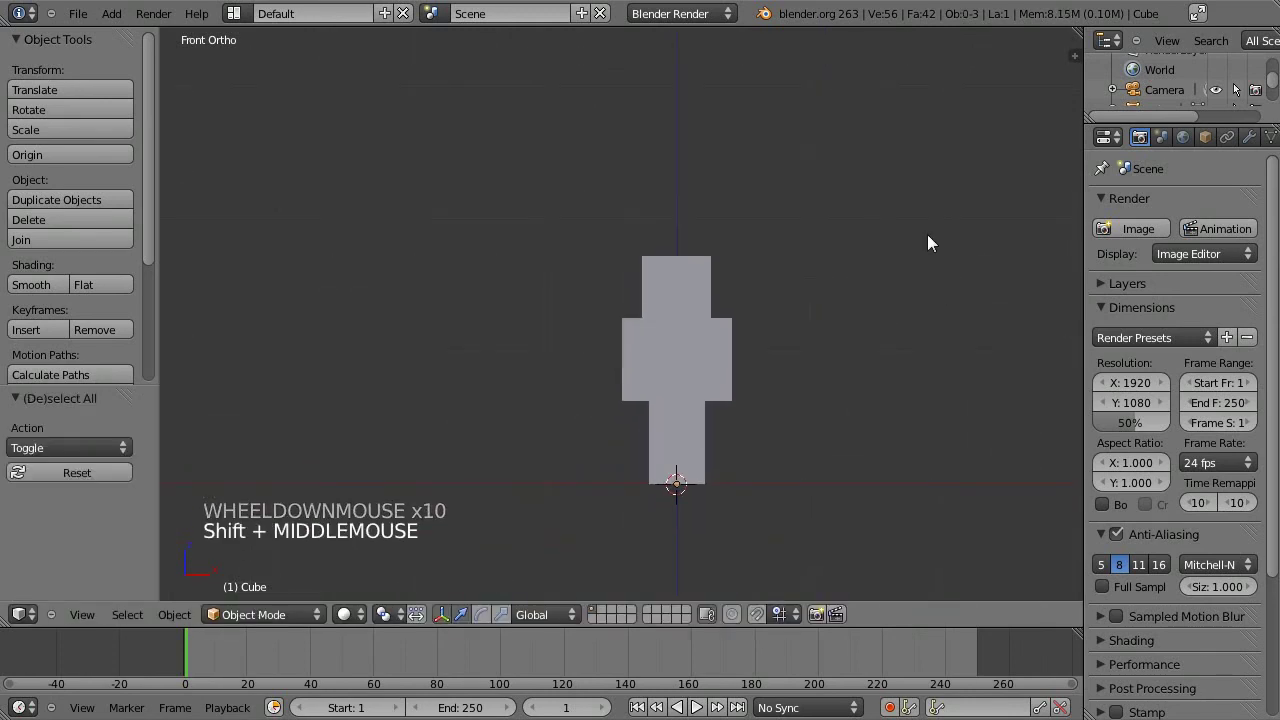
middle_click(956, 554)
Select the character, enter Edit Mode on its mesh and zoom in toward the torso and head
scroll(up, 3)
right_click(780, 355)
key(Tab)
scroll(up, 3)
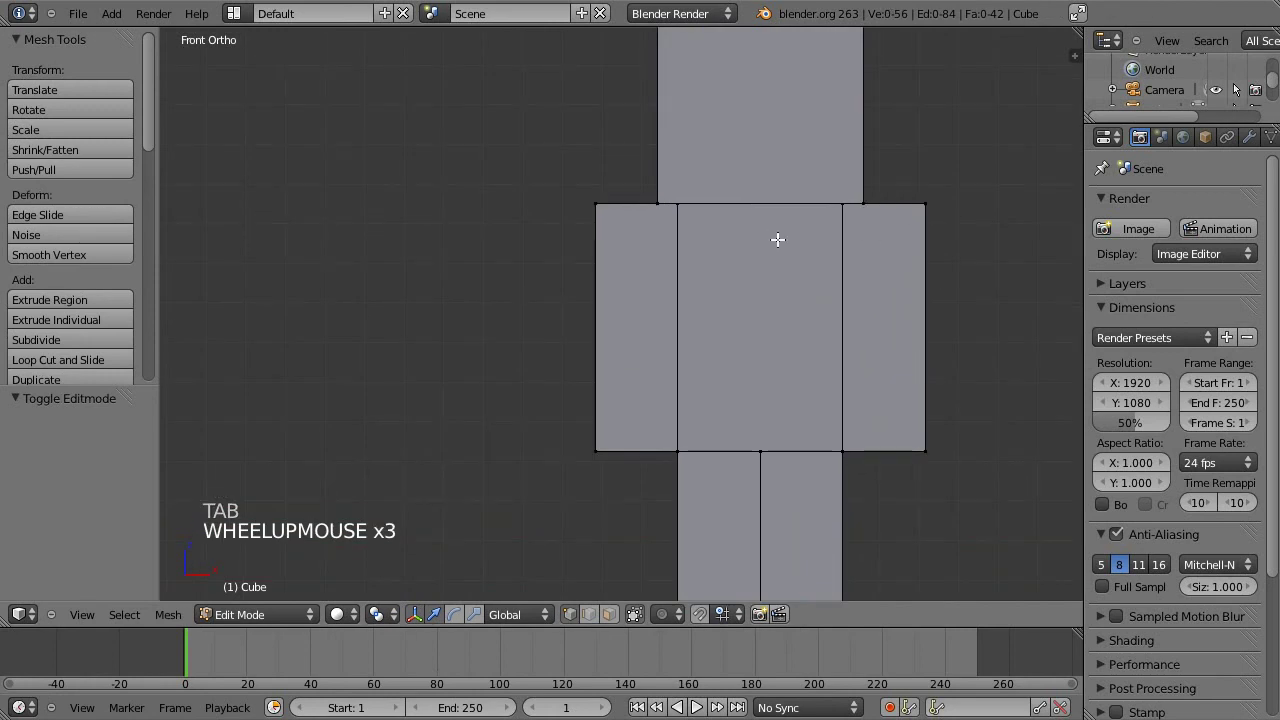
middle_click(871, 409)
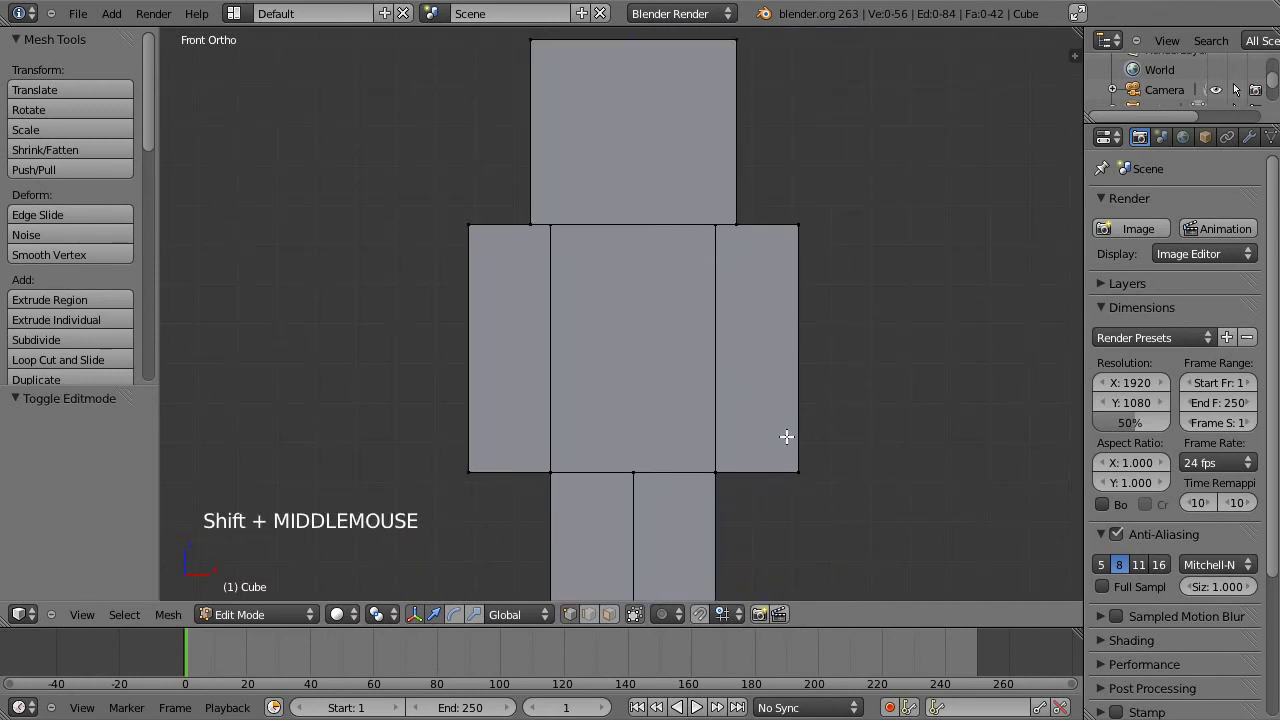
scroll(up, 3)
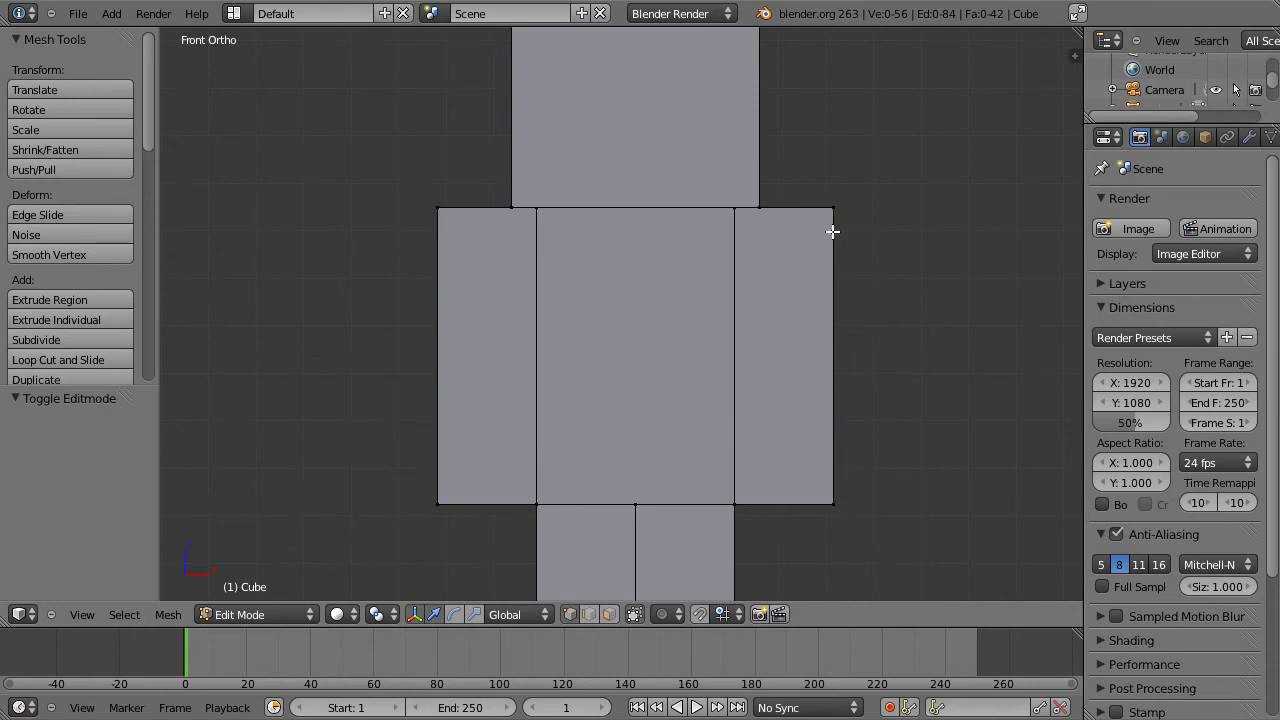
middle_click(727, 378)
middle_click(682, 242)
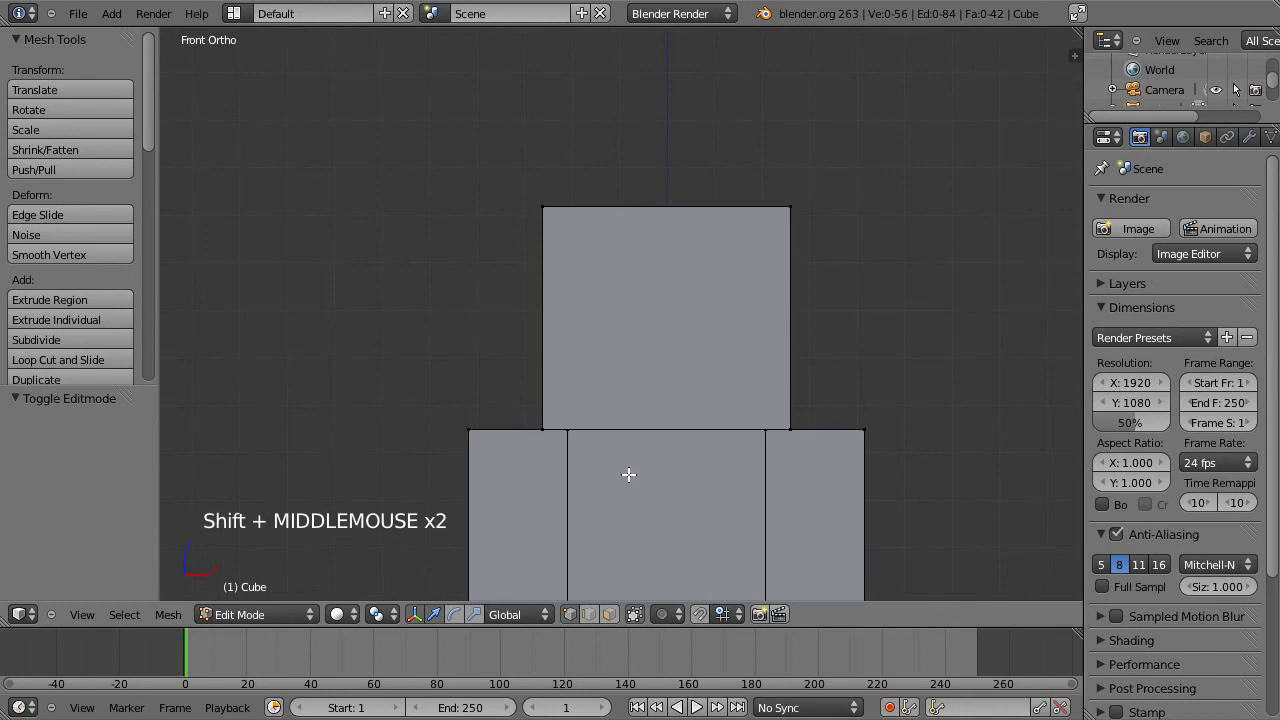
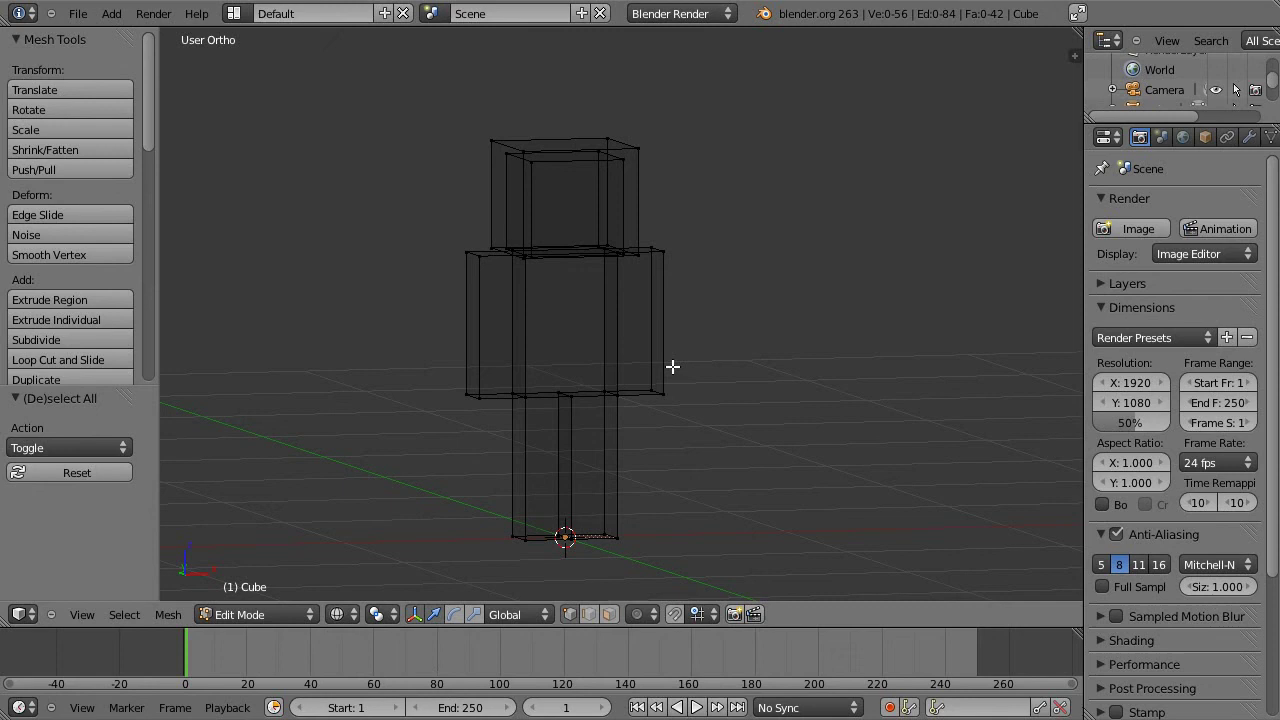
Leave Edit Mode and show the solid, unselected figure in Front Ortho view
key(KP_1)
key(Tab)
middle_click(733, 227)
key(a)
key(z)
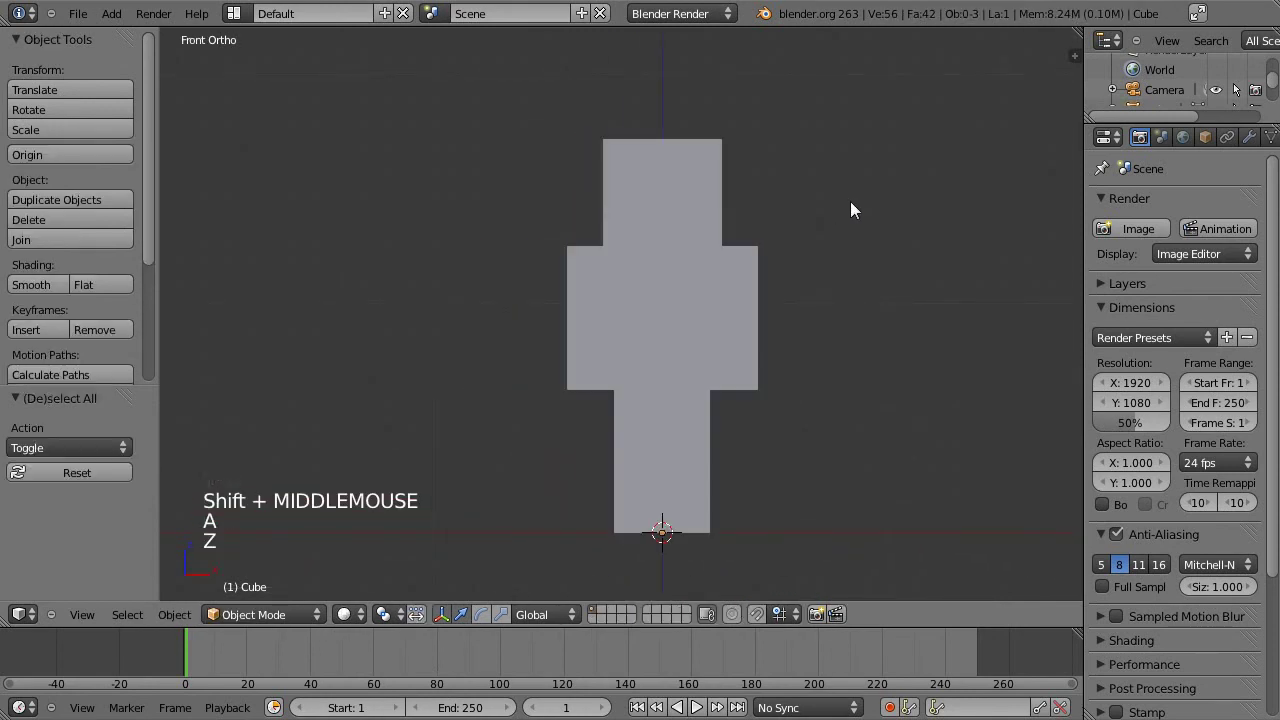